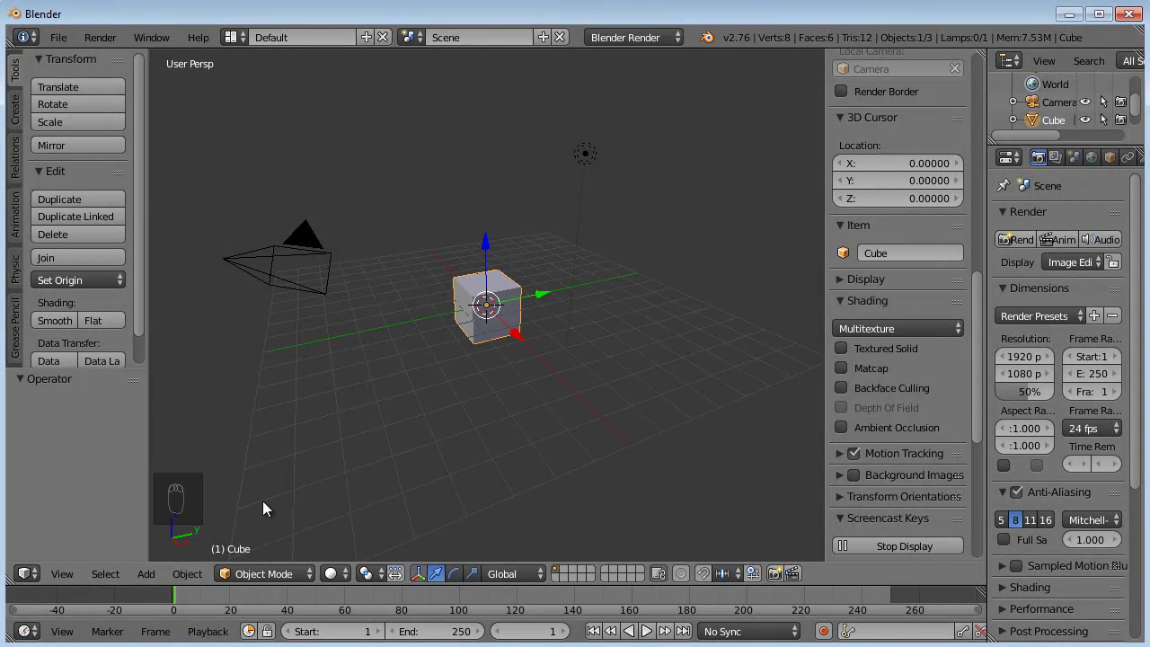
Orbit the default scene and place the 3D cursor off the origin
middle_click(273, 500)
left_click_drag(273, 508, 258, 496)
left_click(258, 496)
middle_click(257, 495)
left_click_drag(257, 495, 580, 468)
Toggle selection with A until the cube, camera and lamp are all selected
key("a")
key("d")
key("a")
key("d")
key("f")
key("a")
key("s")
key("a")
key("d")
key("f")
key("s")
key("d")
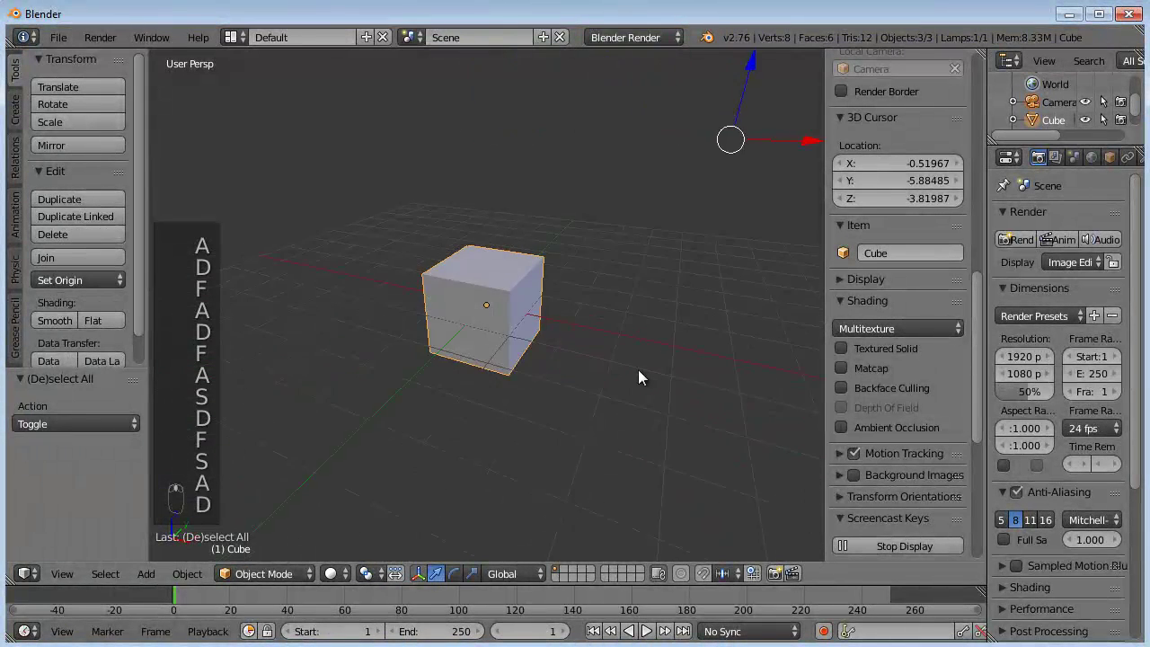
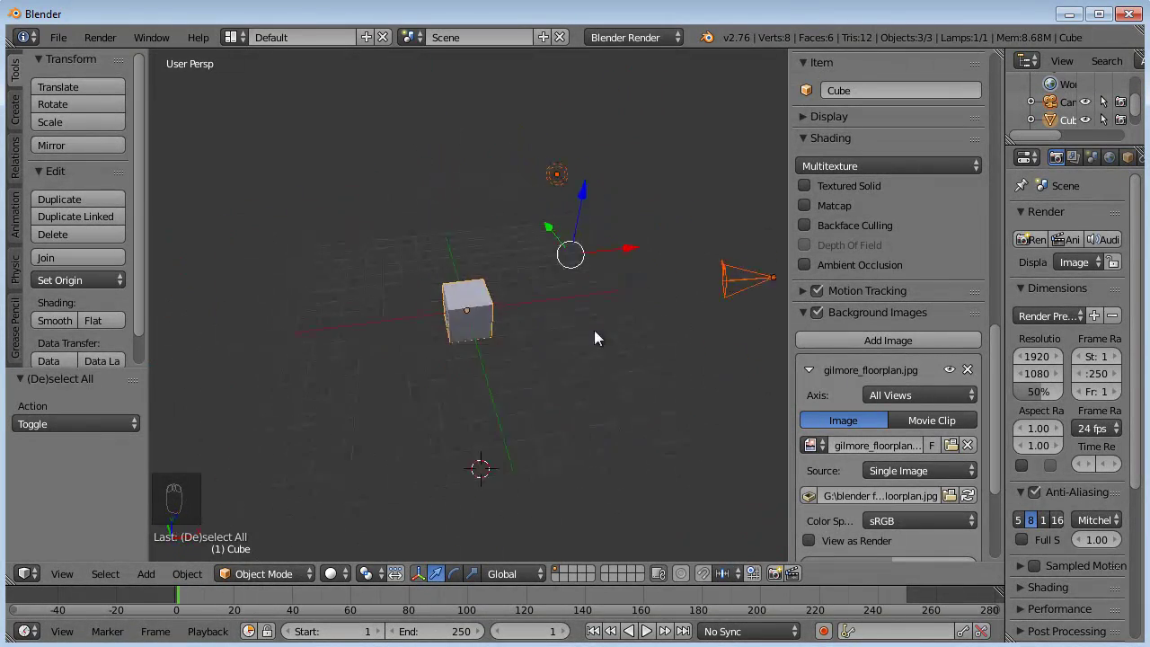
Flip between front and perspective/orthographic views to check the gilmore_floorplan.jpg background
key("KP_1")
key("KP_5")
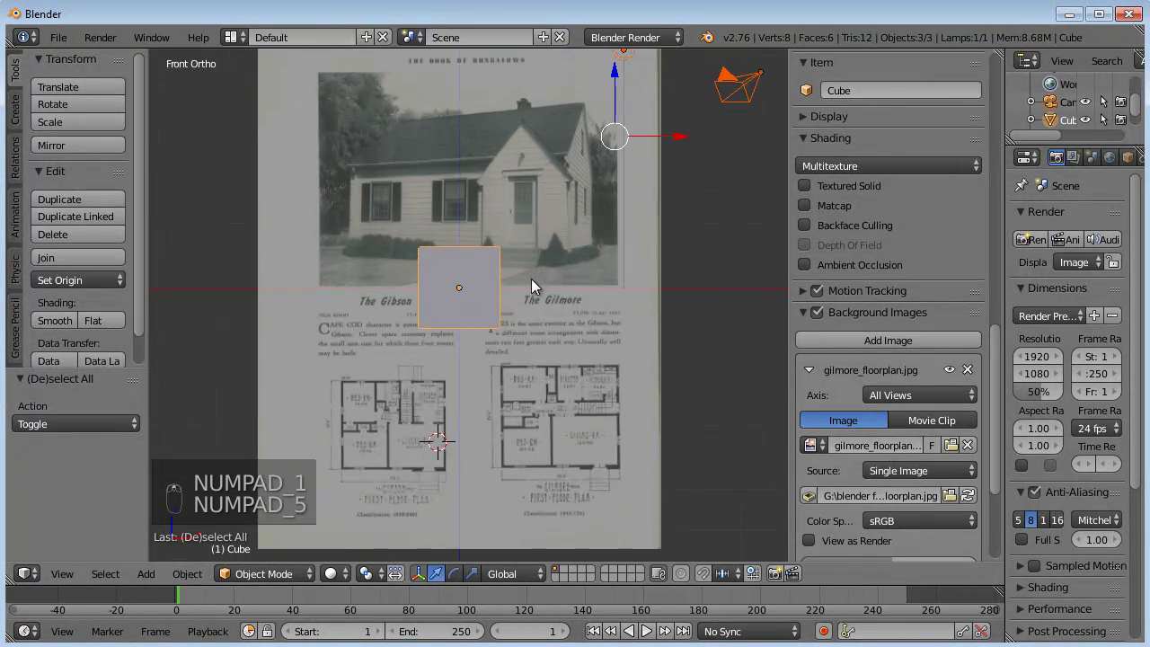
key("KP_1")
key("KP_5")
key("KP_5")
key("KP_5")
key("KP_5")
key("KP_5")
key("KP_5")
Orbit the scene, then view it straight down from the top where the floor plan shows
left_click_drag(590, 300, 559, 269)
middle_click(540, 253)
middle_click(533, 244)
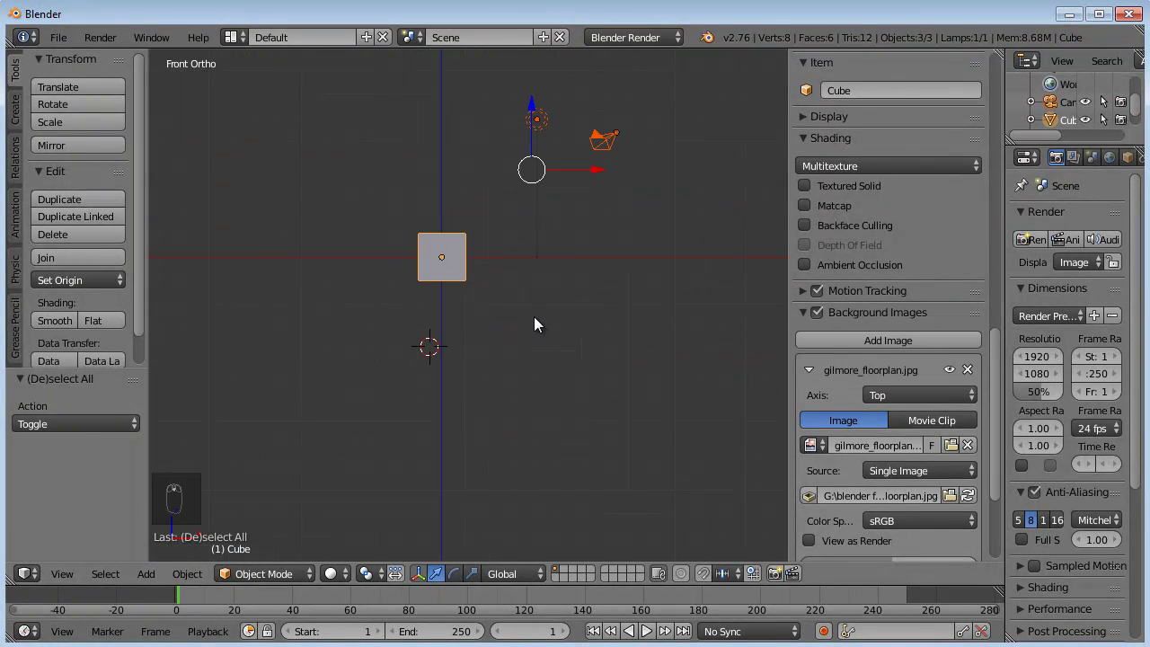
key("KP_7")
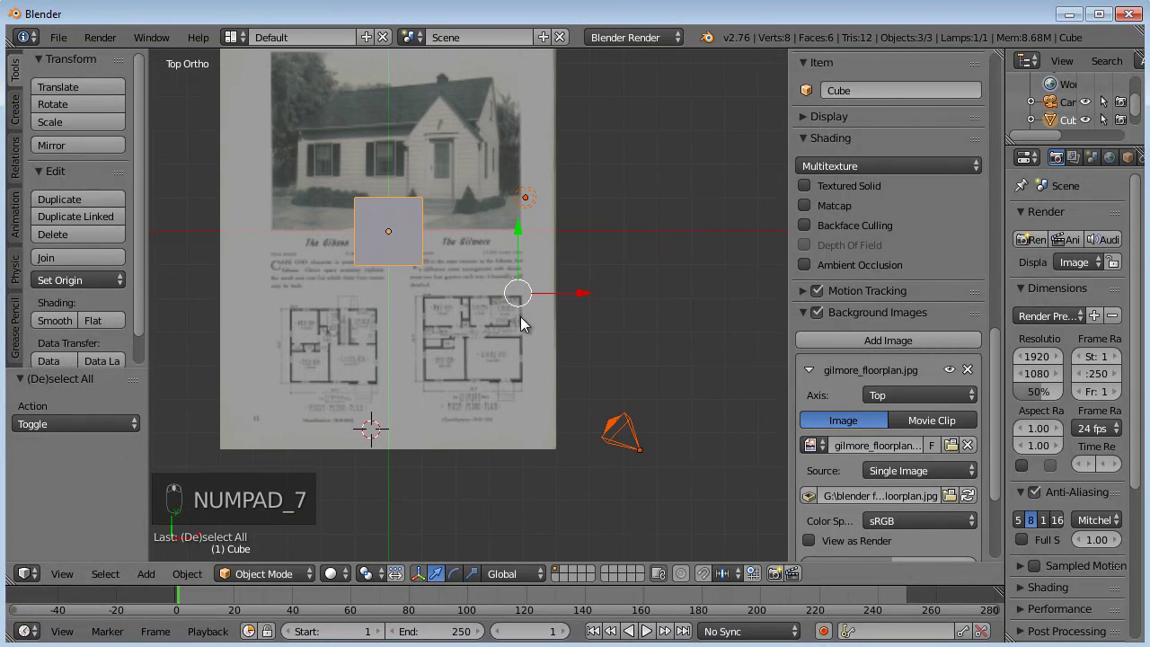
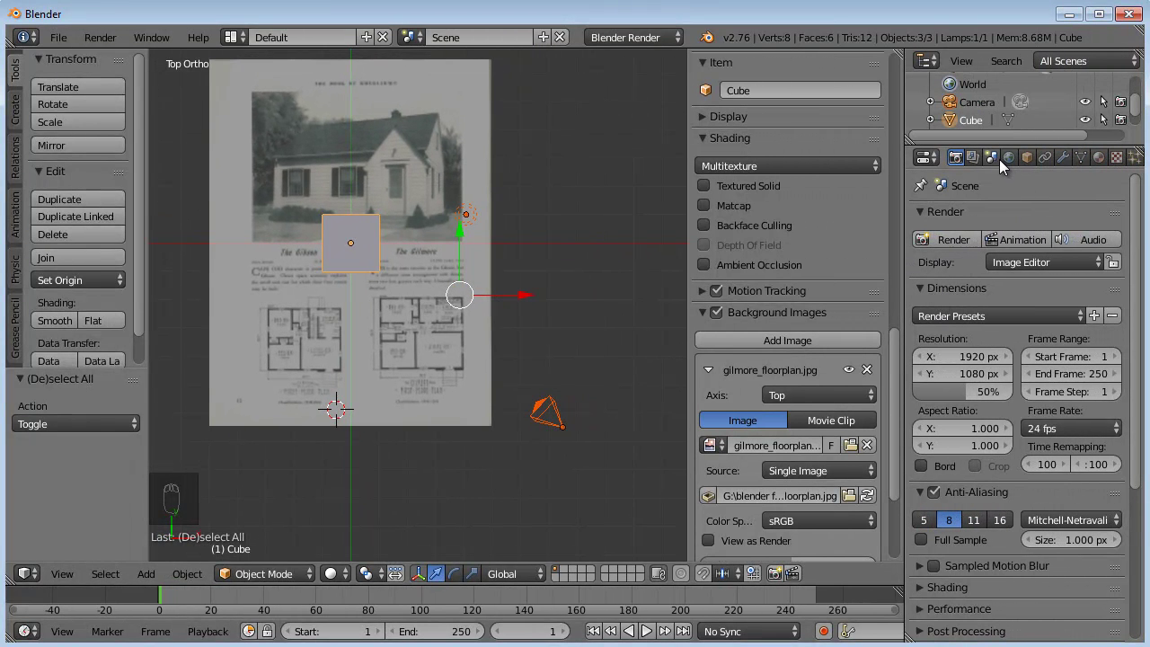
In Scene properties set the units to Imperial so the viewport measures in feet
left_click(1001, 159)
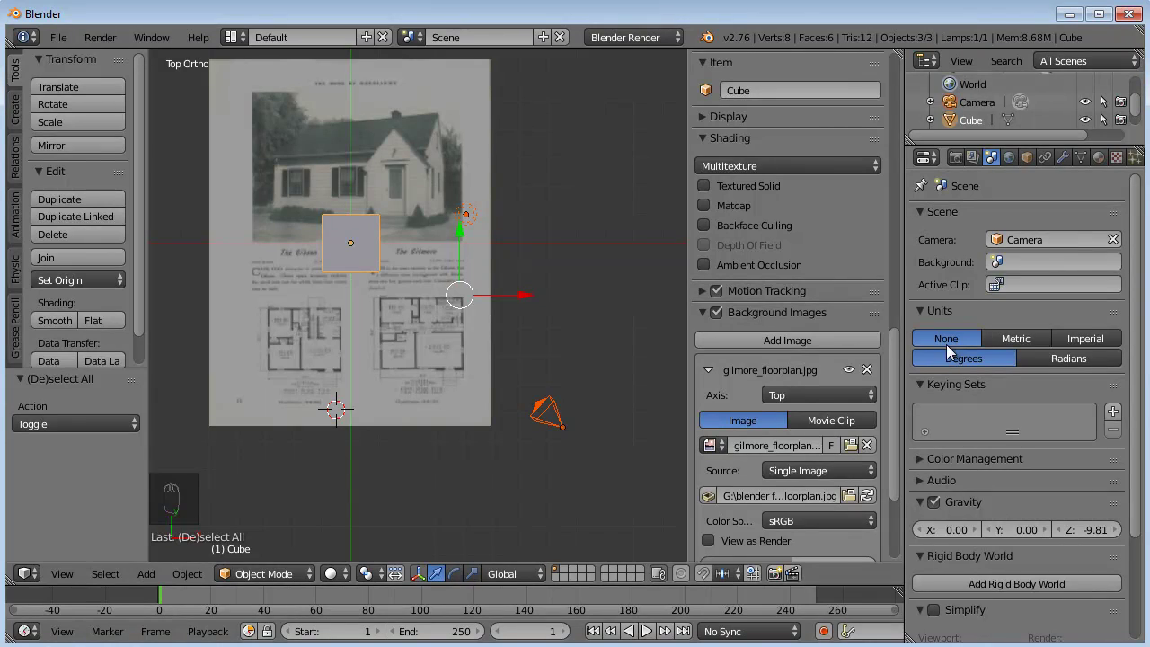
left_click_drag(1088, 345, 581, 240)
left_click(581, 240)
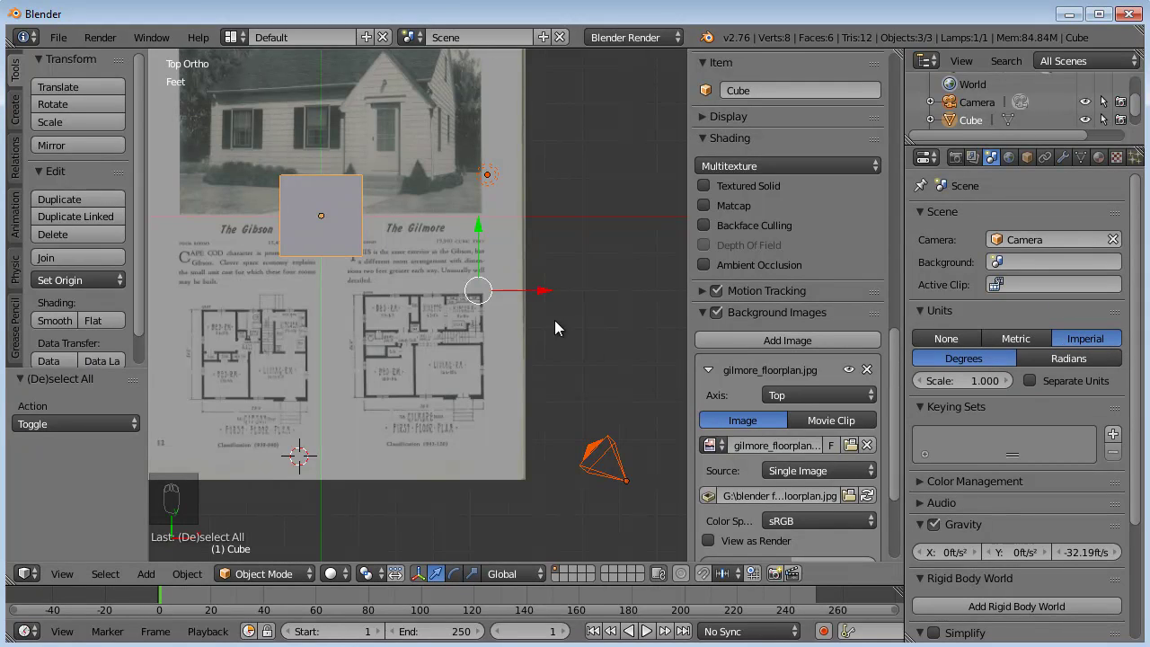
middle_click(466, 365)
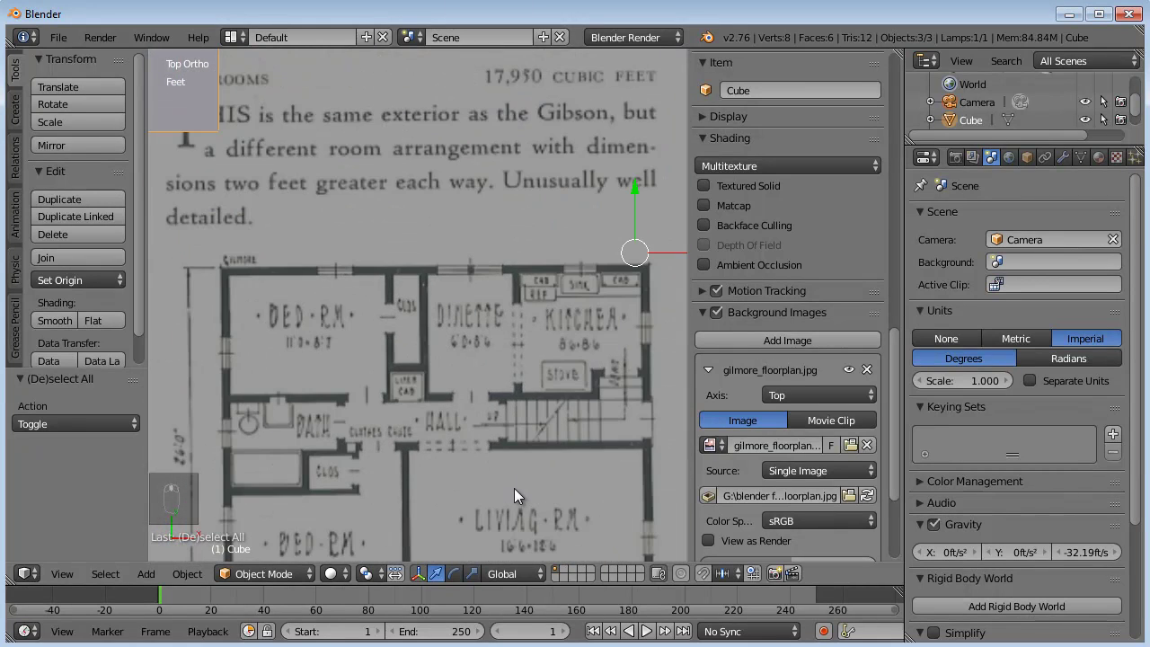
key("KP_7")
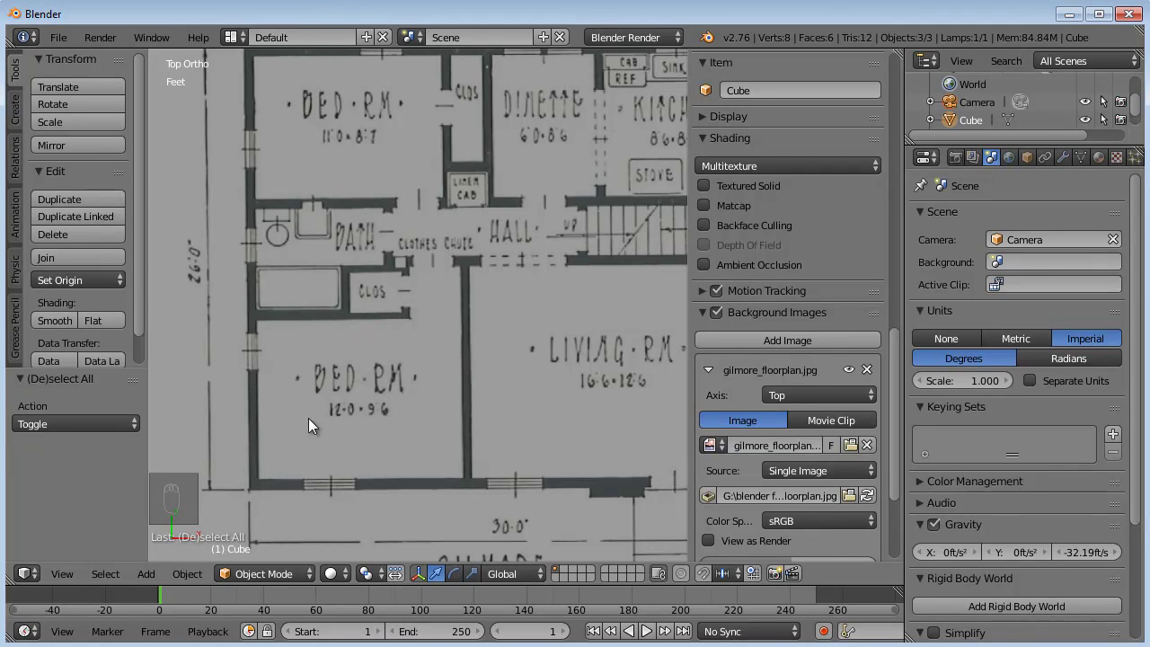
left_click_drag(394, 411, 383, 408)
middle_click(474, 398)
left_click_drag(456, 383, 471, 344)
middle_click(476, 327)
middle_click(488, 291)
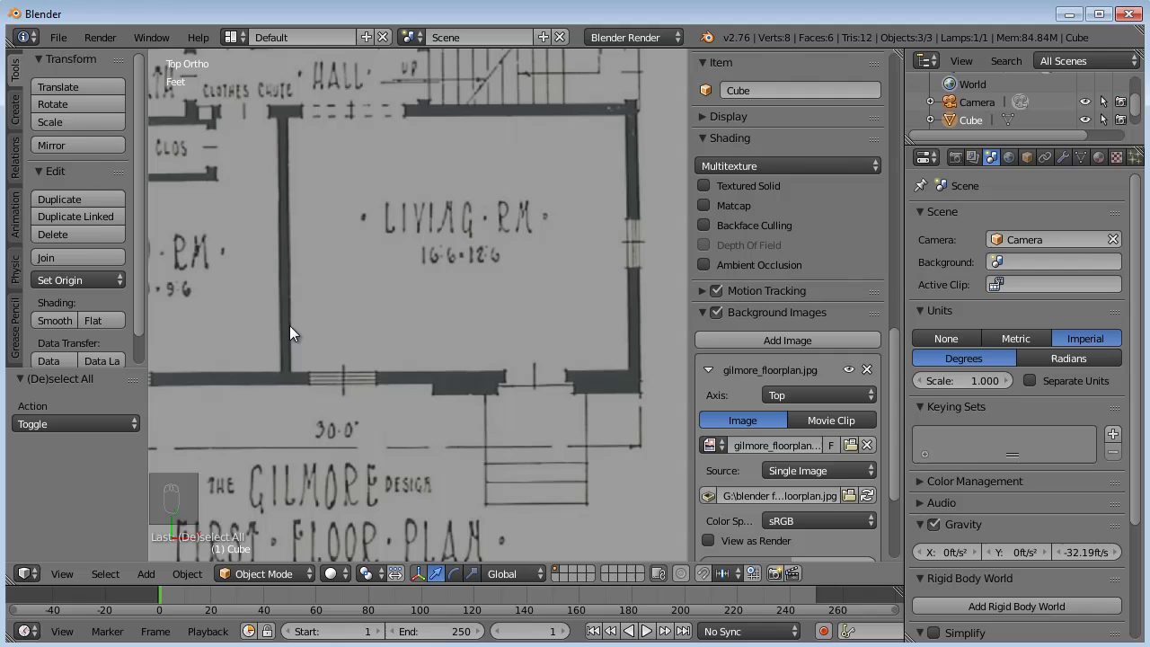
left_click_drag(272, 336, 394, 336)
left_click_drag(407, 340, 334, 296)
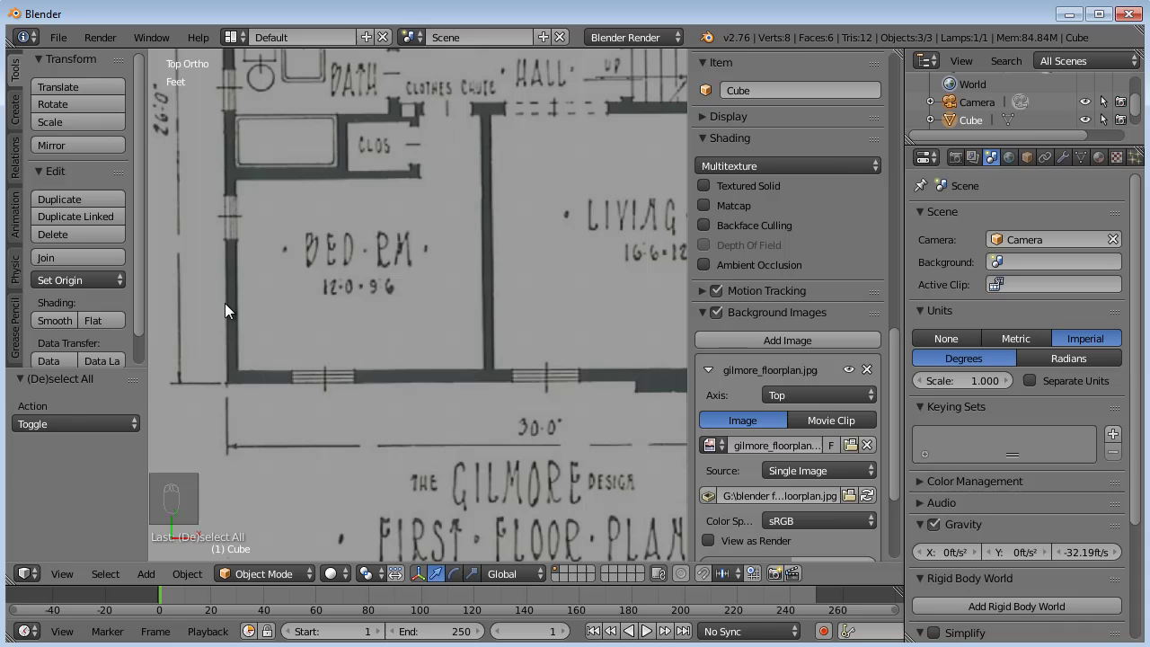
middle_click(443, 394)
middle_click(468, 440)
left_click_drag(421, 328, 424, 365)
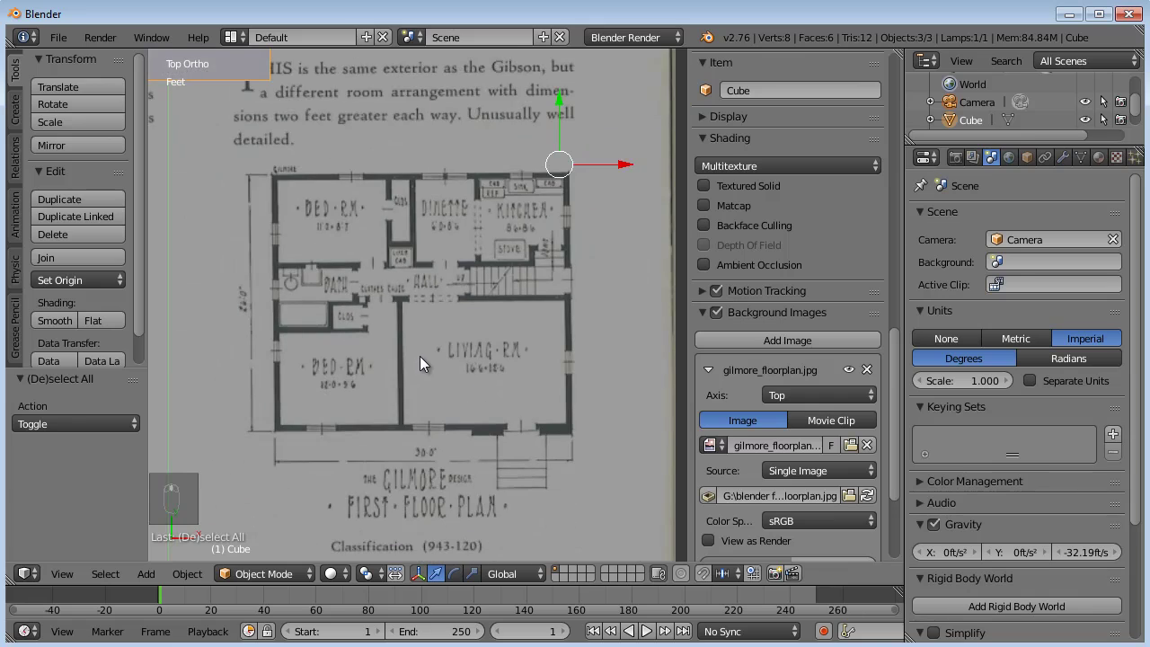
middle_click(426, 363)
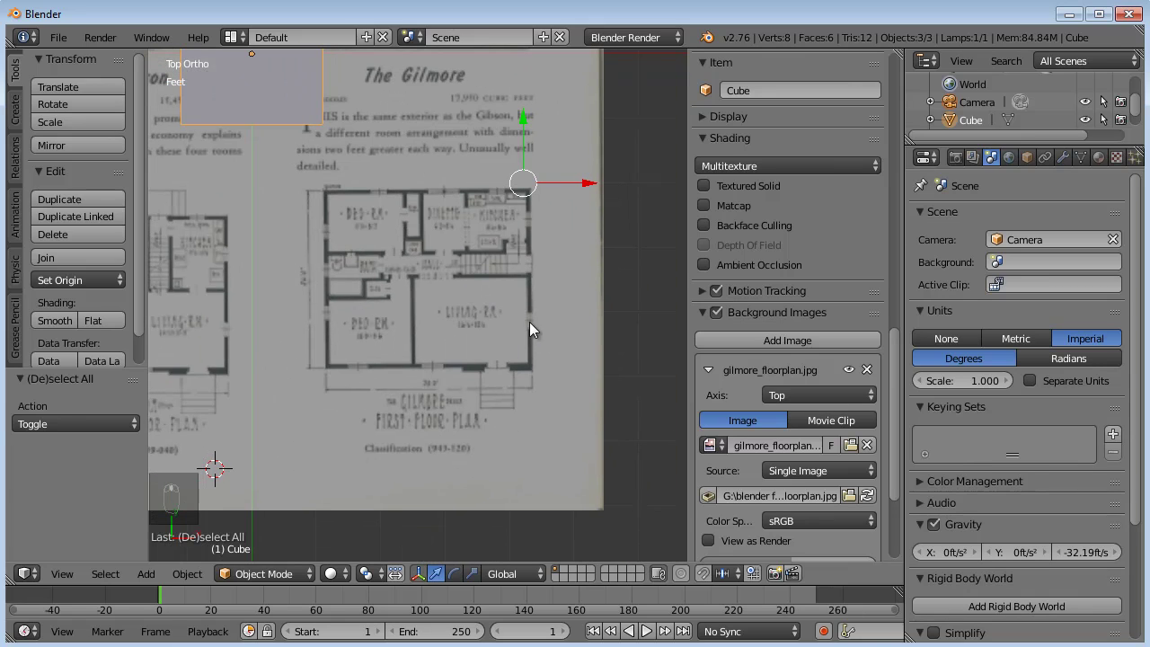
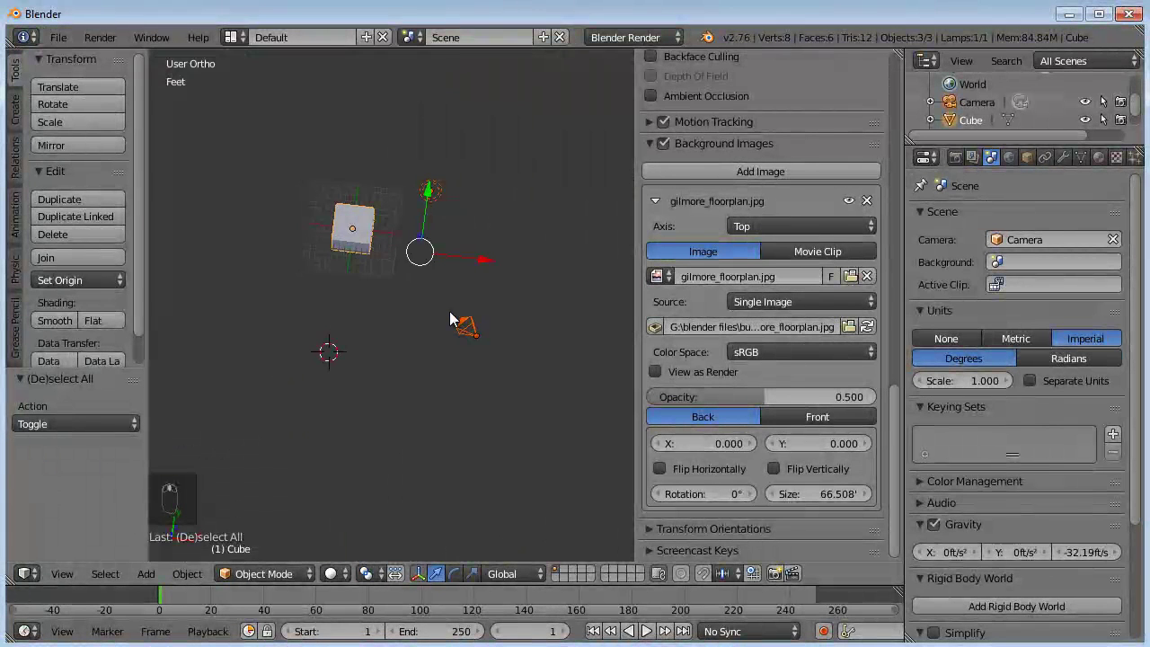
In top view fade the floor plan background to 0.18 opacity and shrink its size to 9.408 ft
key("KP_7")
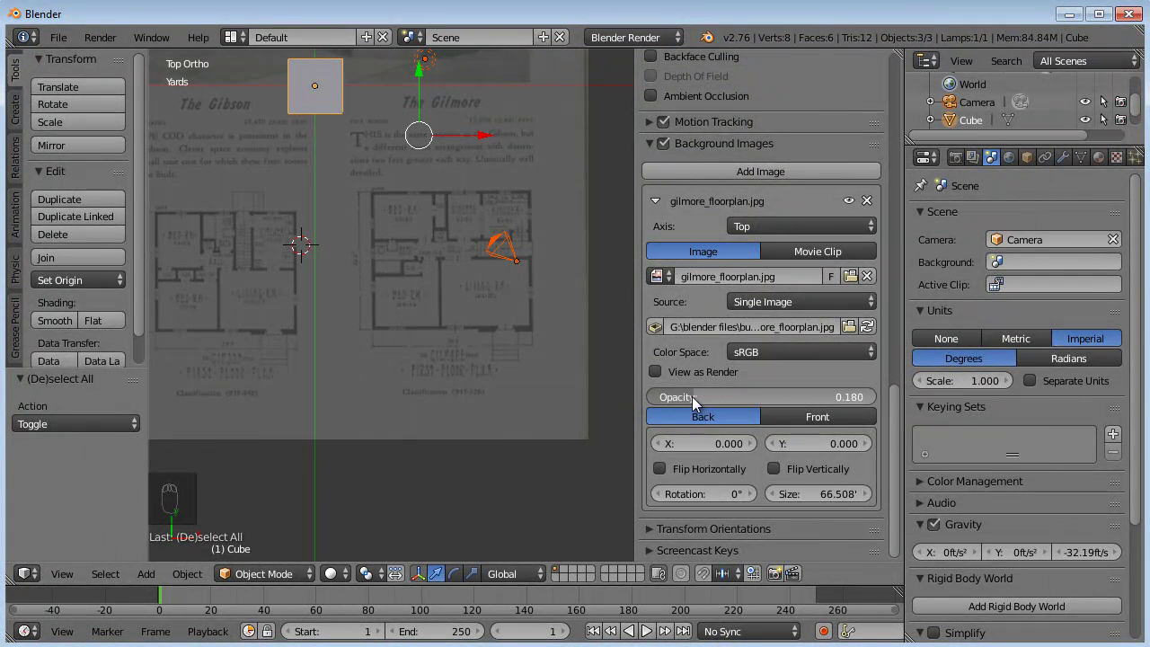
middle_click(343, 262)
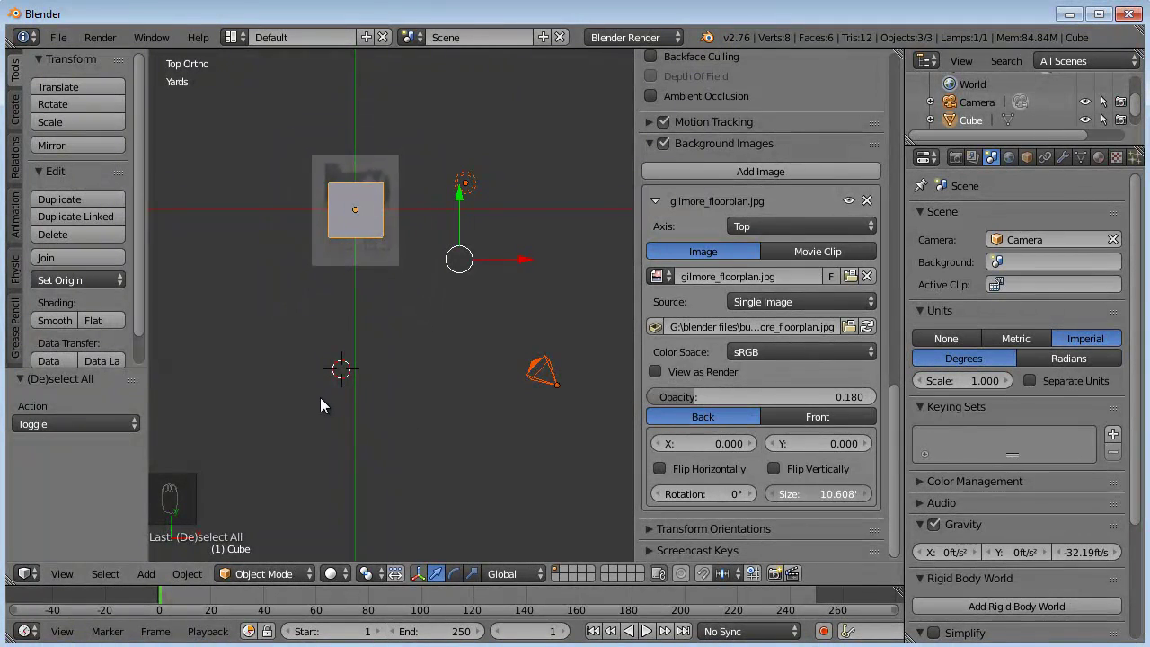
left_click_drag(424, 243, 432, 314)
middle_click(416, 341)
middle_click(437, 232)
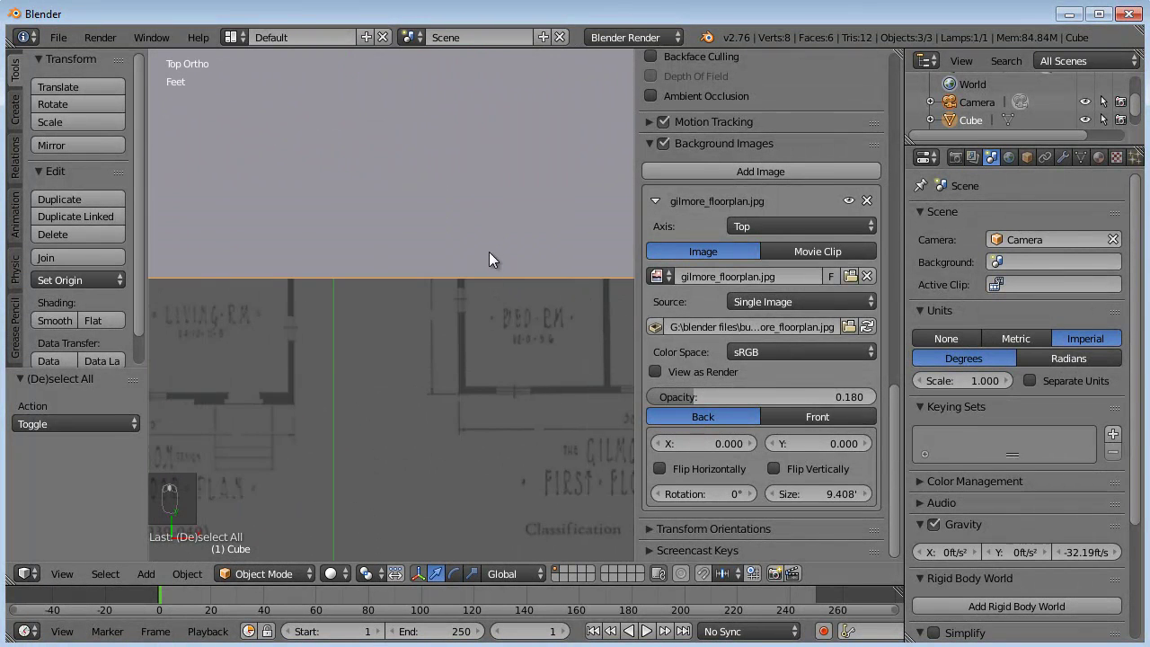
Select only the cube and start moving it over the floor plan
left_click_drag(827, 489, 768, 434)
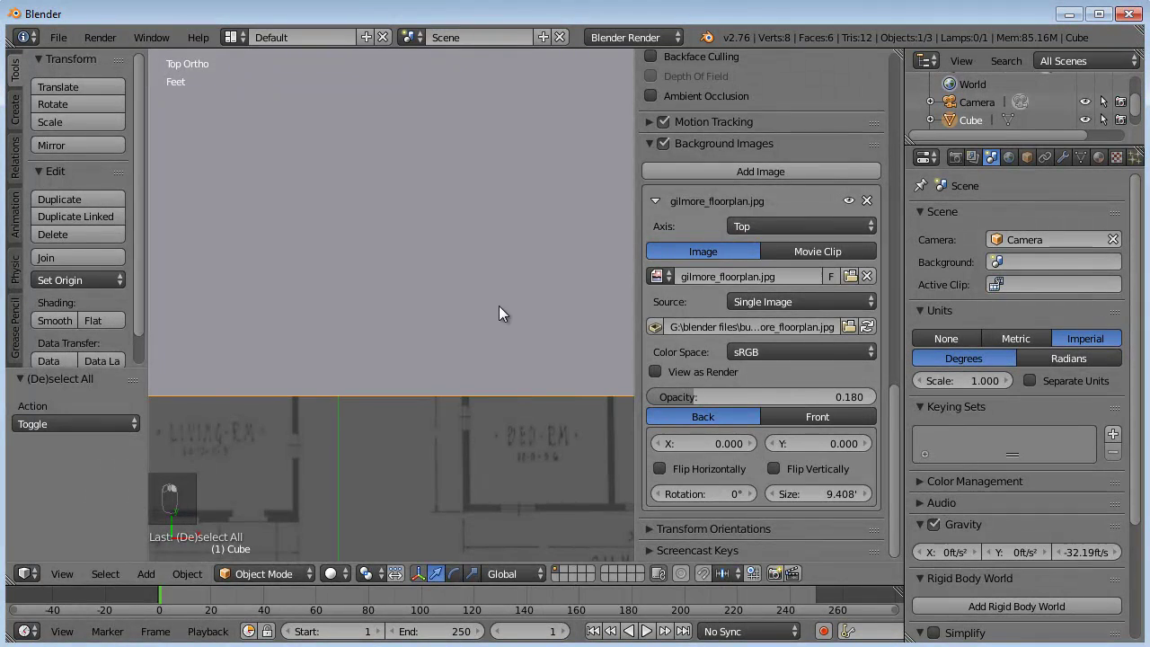
key("g")
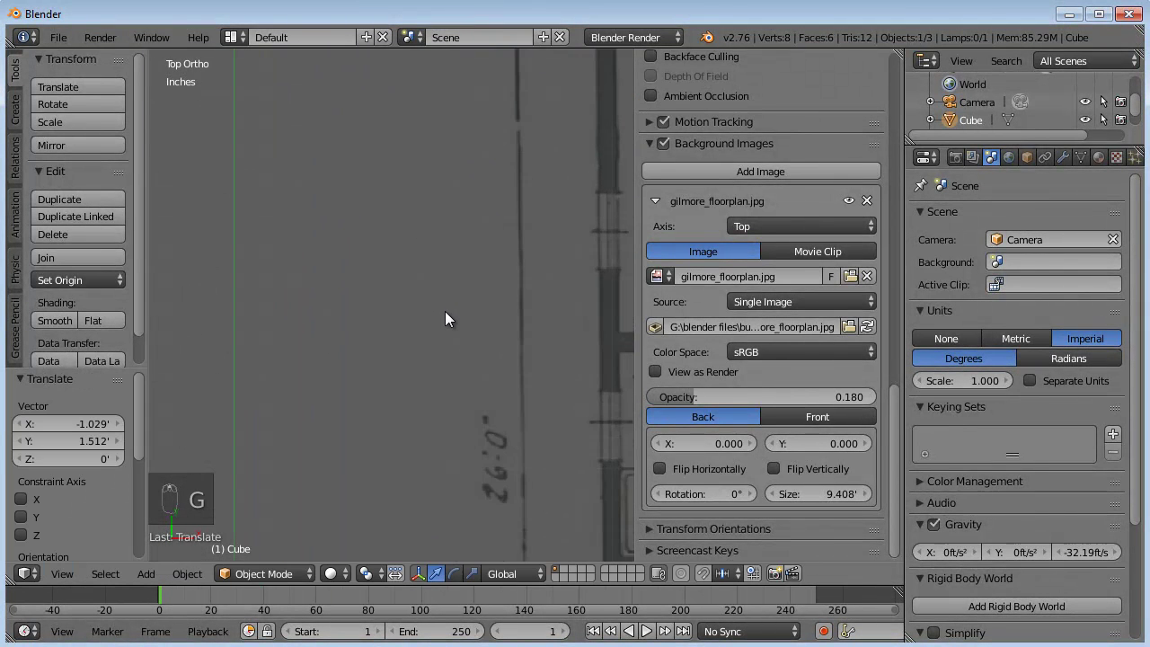
Scale the cube mesh in Edit Mode and return to Object Mode
left_click_drag(487, 369, 491, 404)
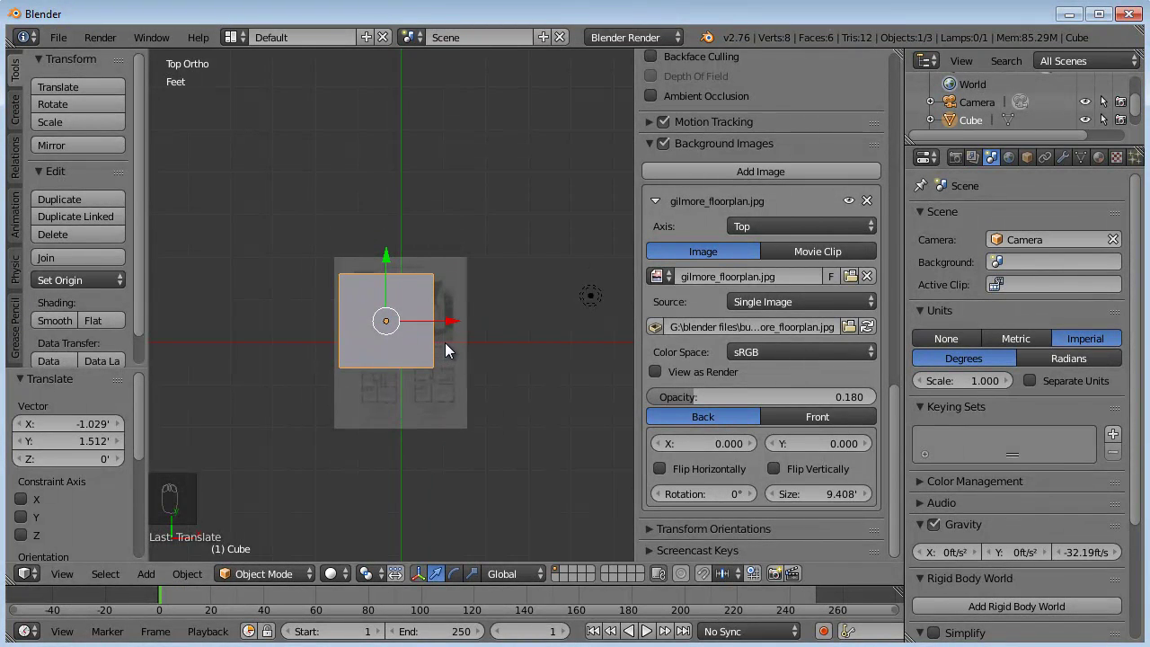
key("Tab")
key("s")
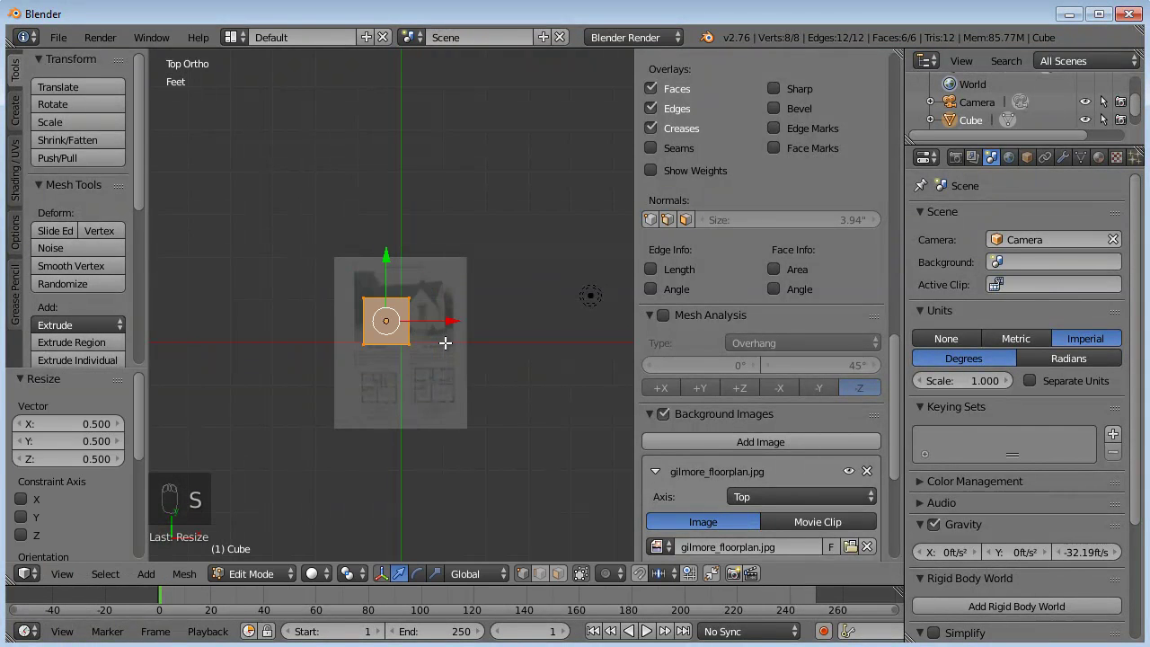
key("Tab")
Move the cube across the top view, hide the floor plan background and switch scene units to Metric
middle_click(464, 316)
middle_click(464, 316)
key("g")
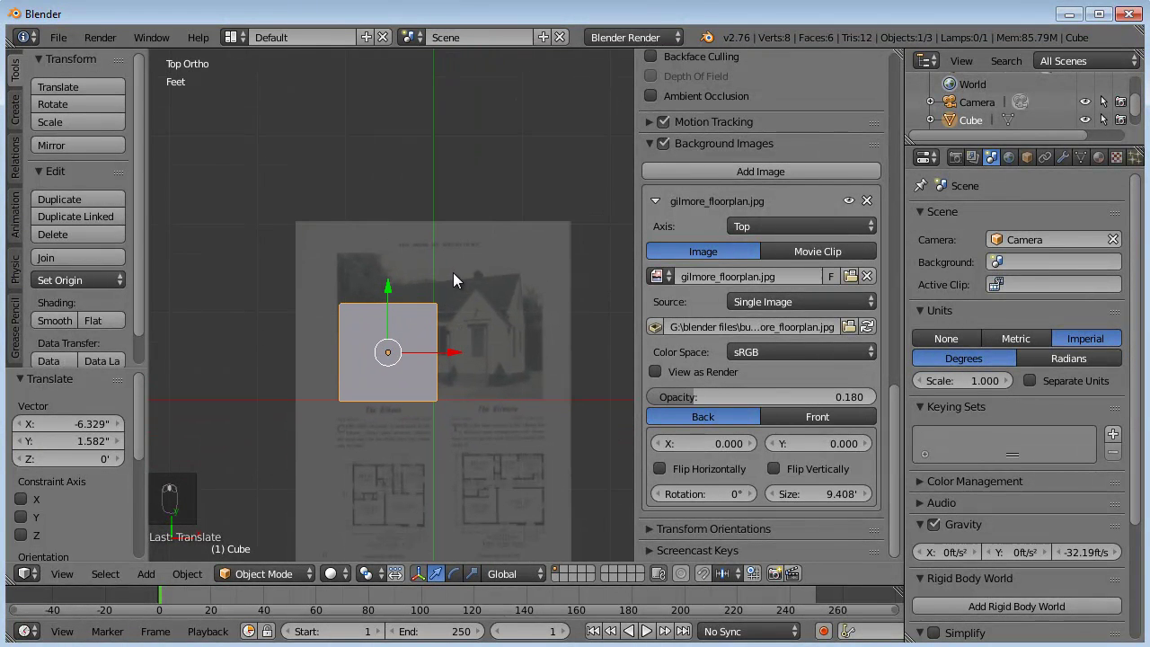
left_click_drag(464, 369, 461, 355)
key("g")
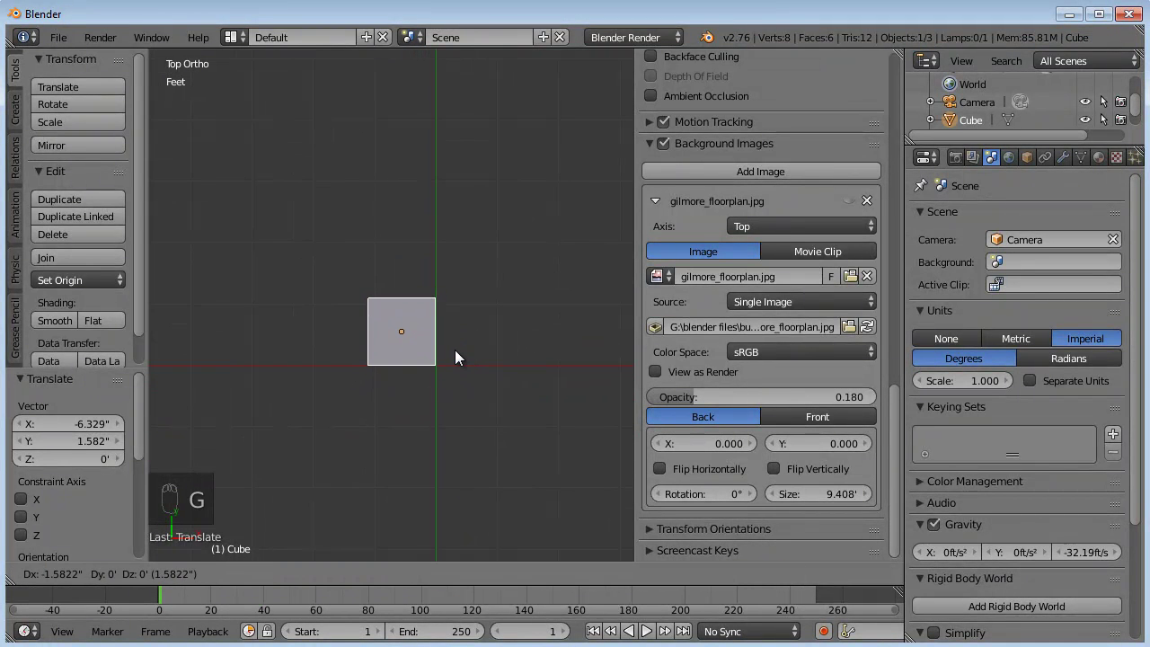
left_click_drag(965, 341, 970, 343)
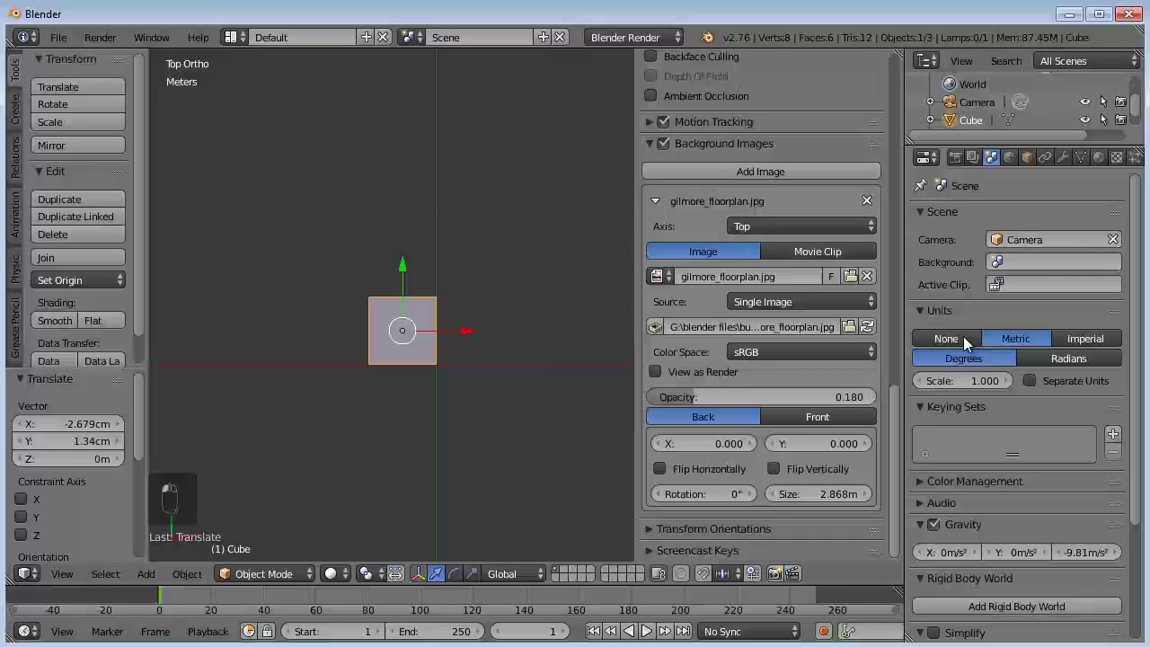
Restore Imperial units, delete the old cube and add a fresh cube with its scale cleared
left_click_drag(1035, 342, 397, 324)
right_click(407, 323)
key("Delete")
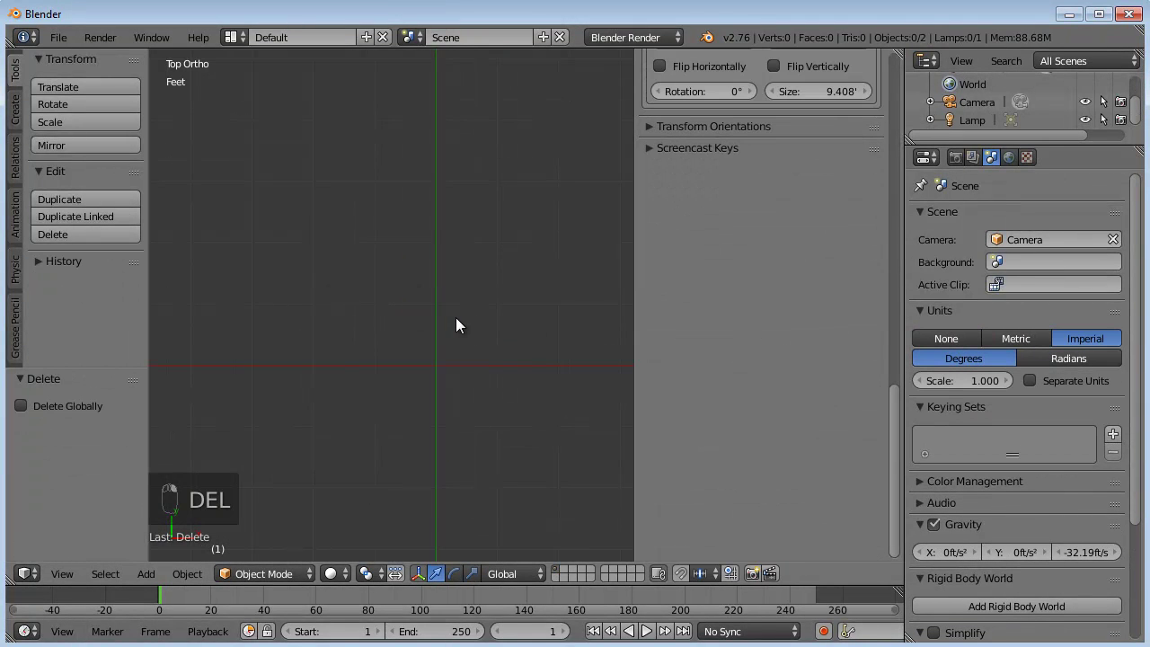
key("shift+a")
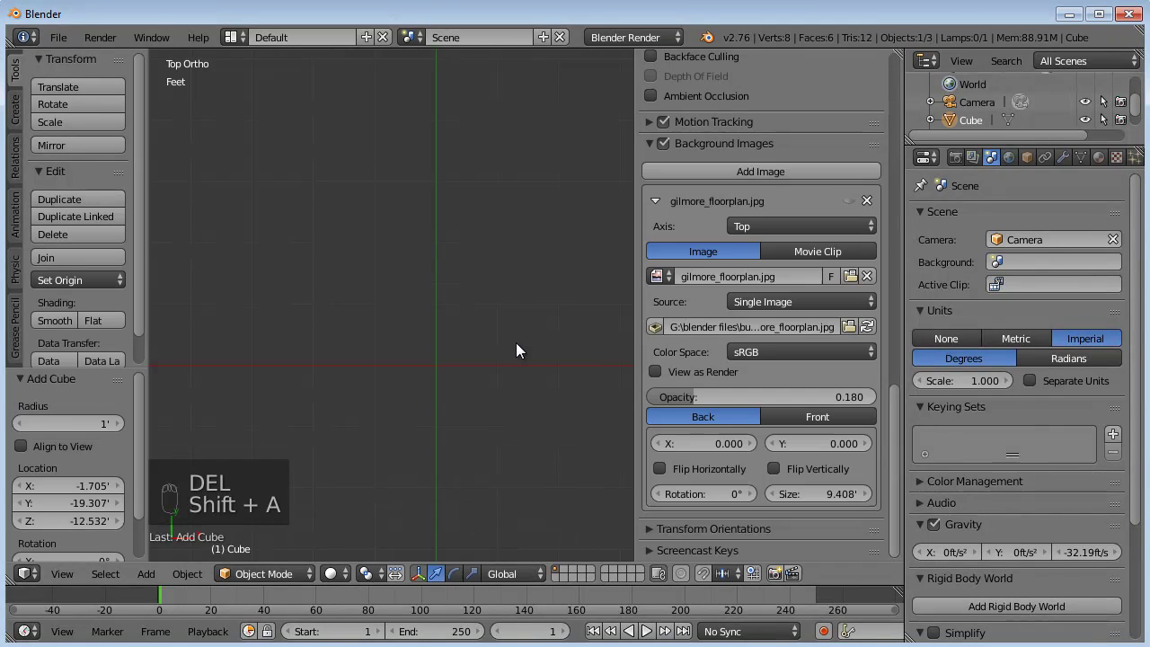
key("g")
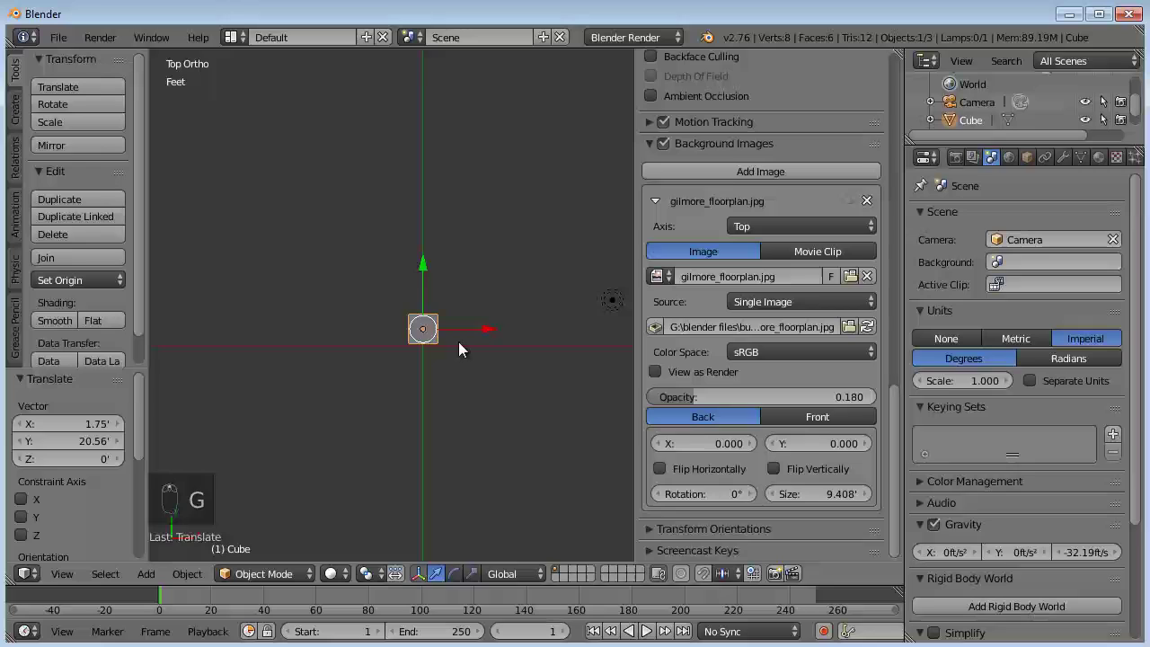
key("alt+s")
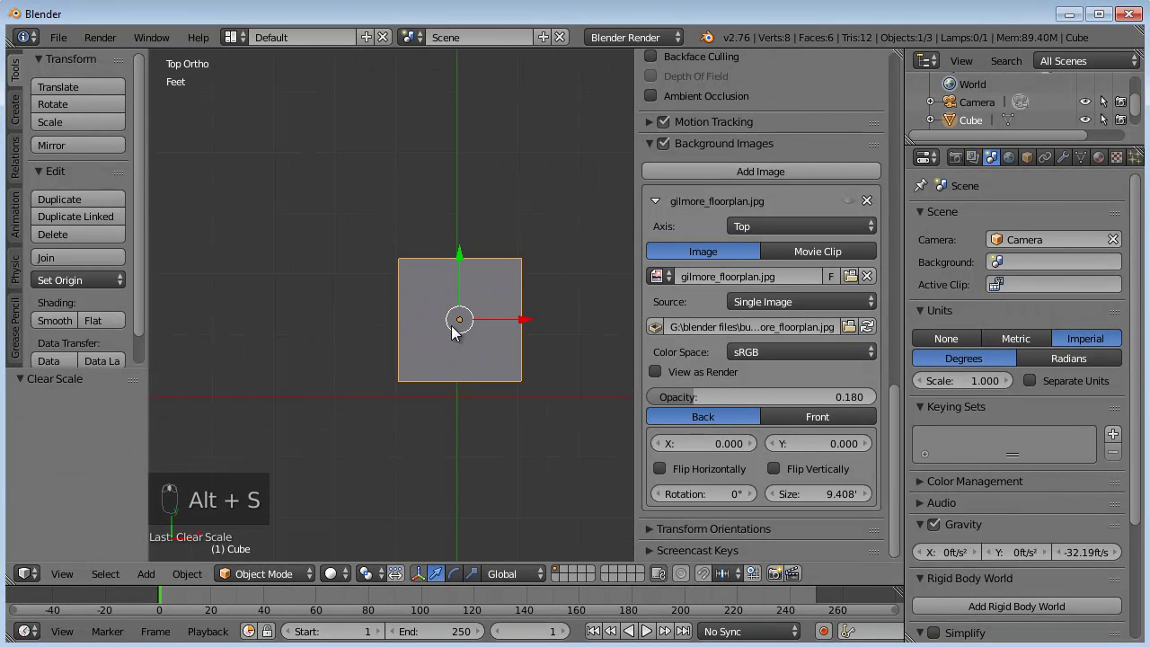
Move the new cube in top view, snap the 3D cursor to it and frame the whole cube
key("g")
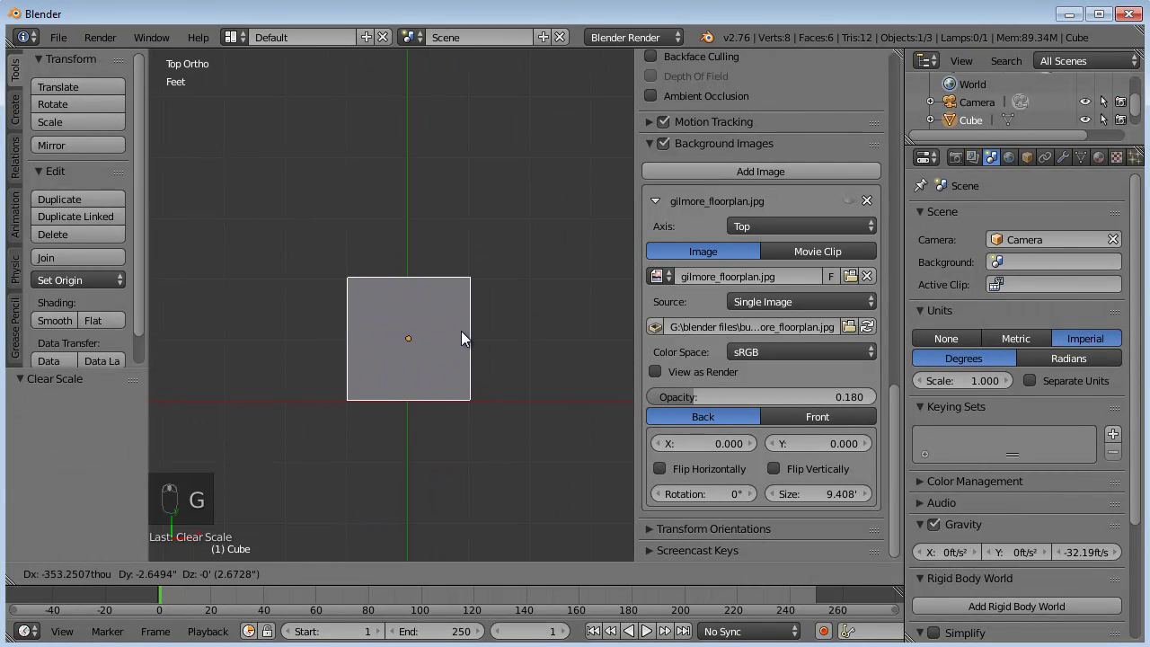
left_click_drag(471, 345, 502, 217)
key("shift+s")
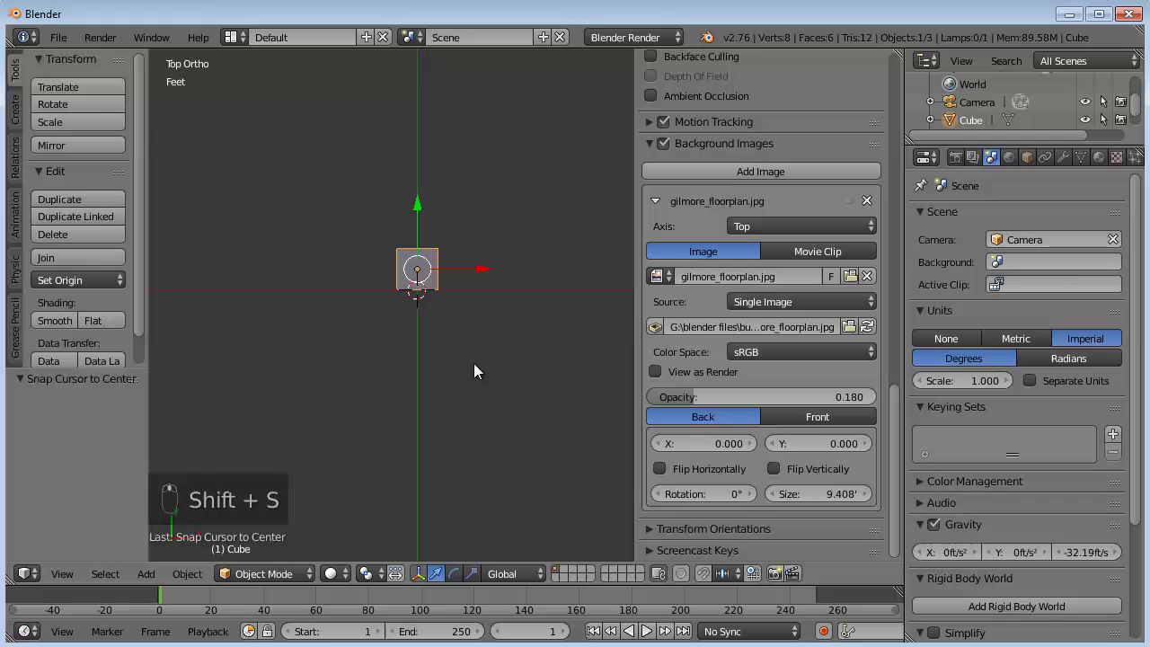
left_click_drag(487, 369, 455, 393)
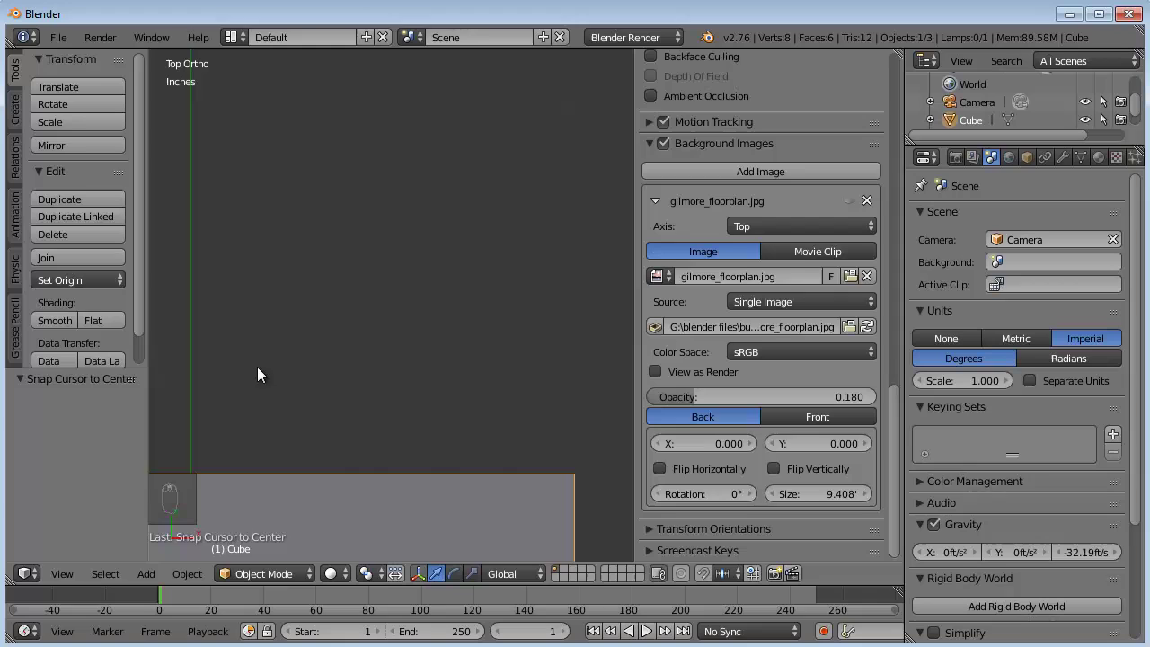
left_click(355, 395)
left_click_drag(441, 320, 1076, 340)
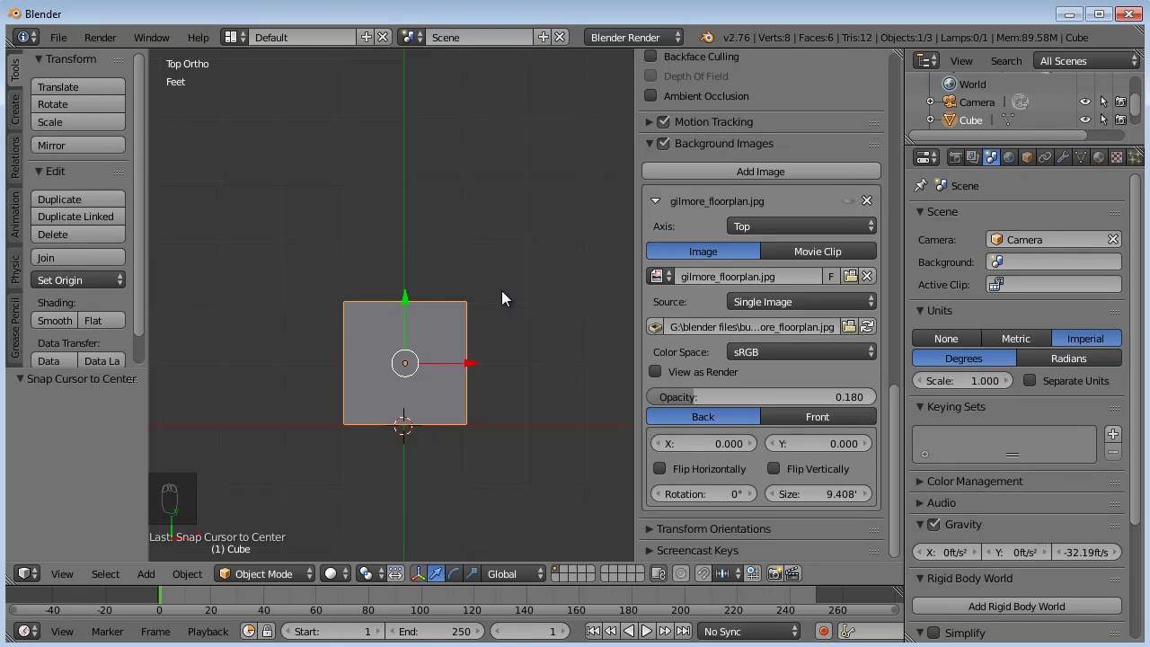
left_click_drag(479, 353, 486, 340)
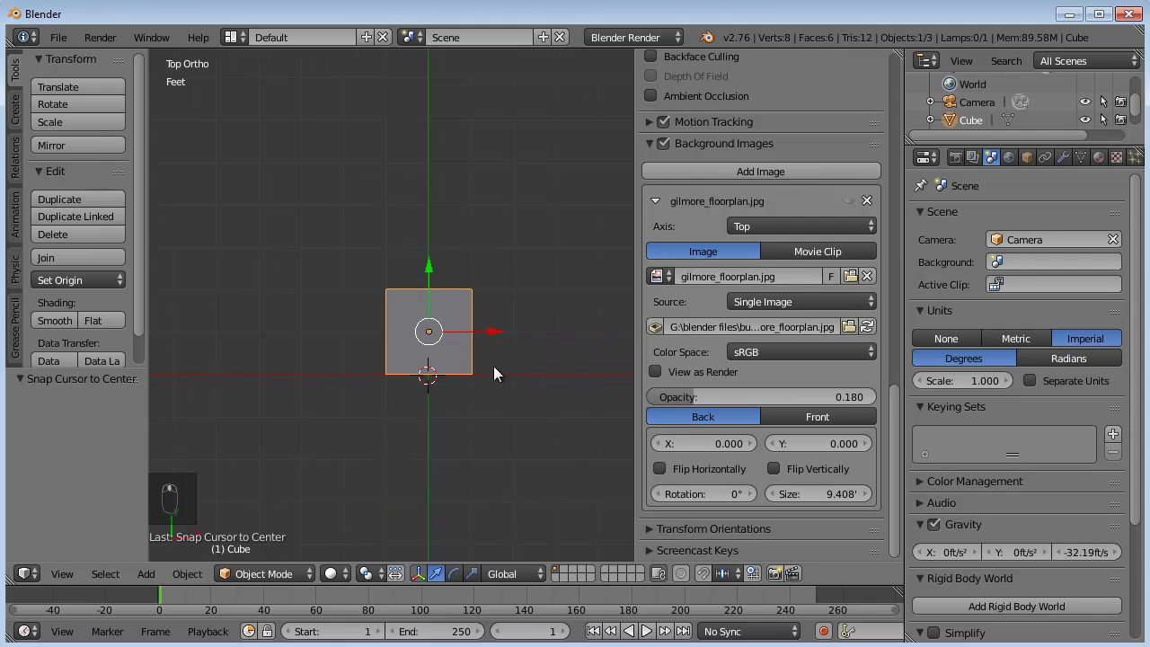
left_click_drag(448, 407, 477, 393)
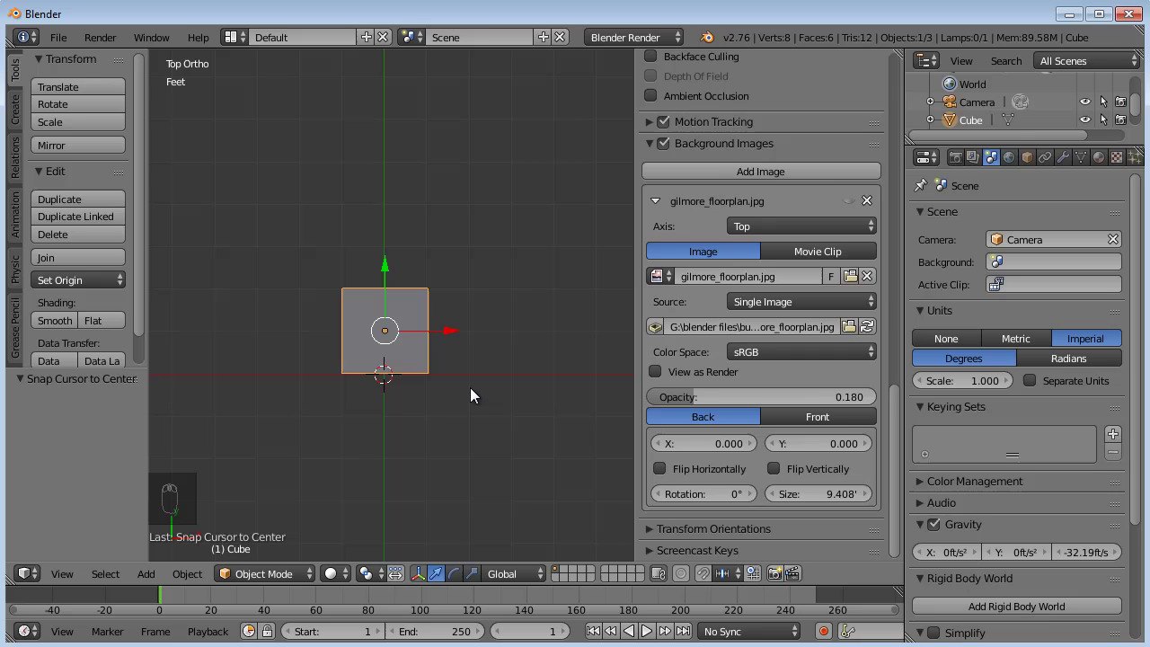
In Edit Mode scale the cube by 0.5, then 30 along X and 26 along Y into a flat slab
key("Tab")
key("s")
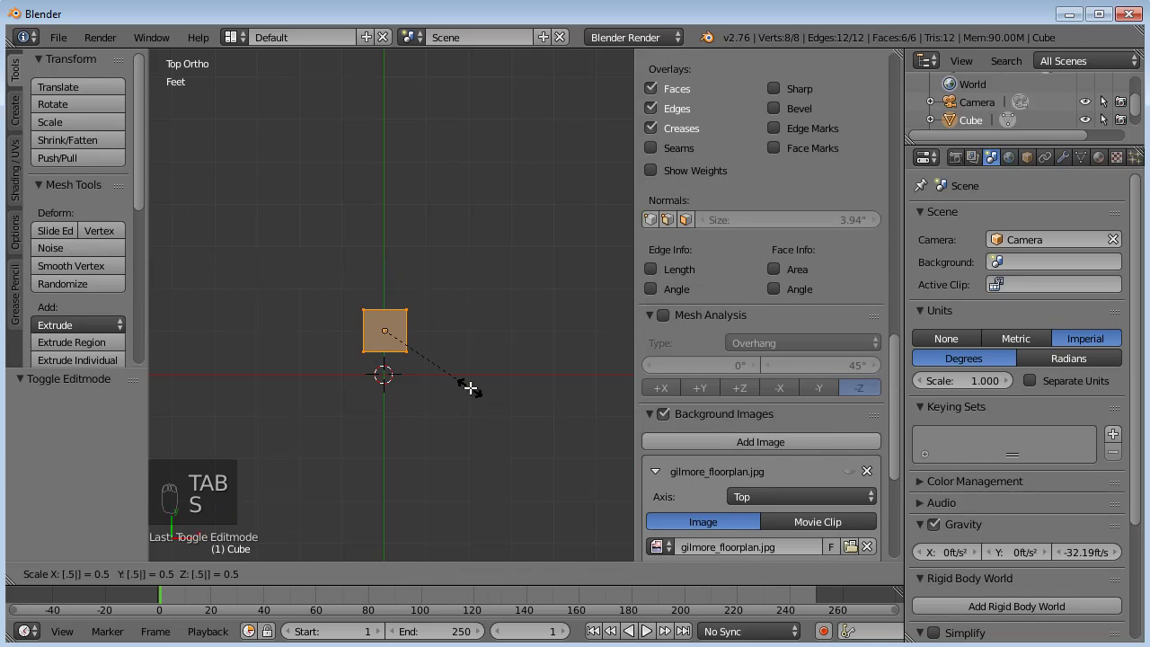
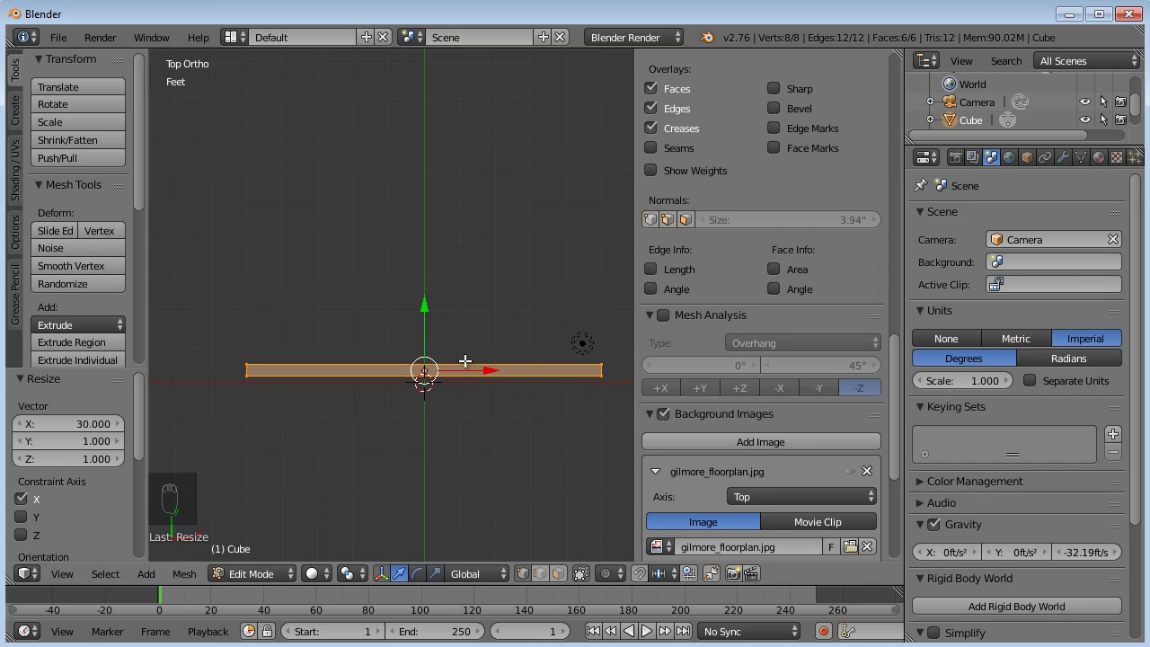
key("s")
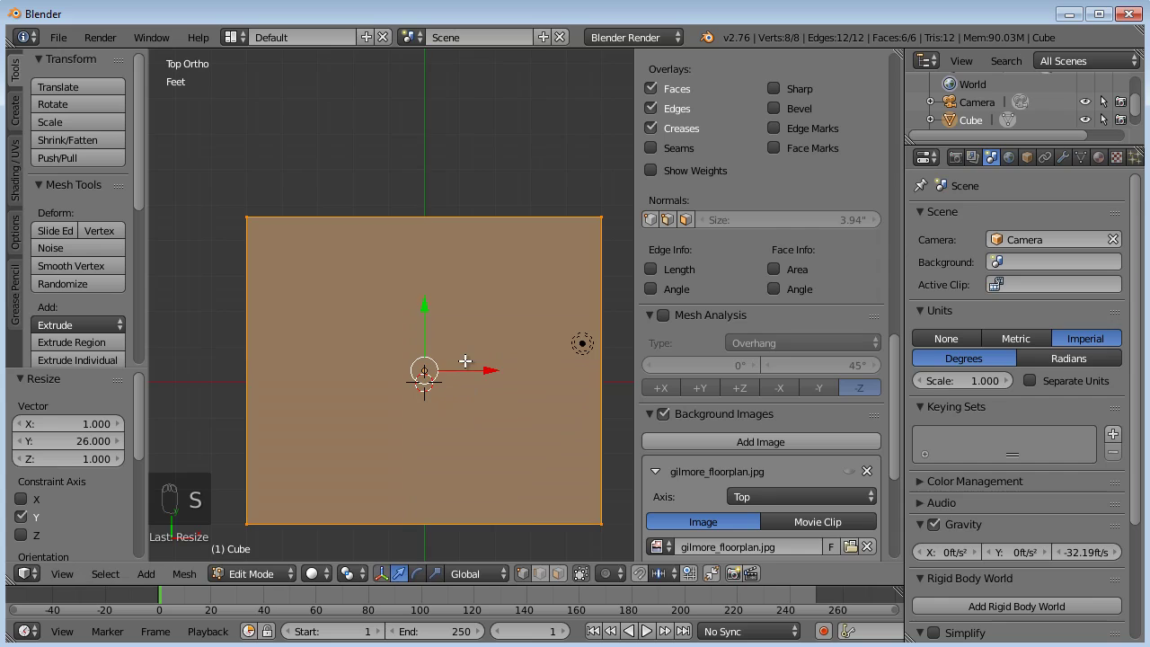
middle_click(410, 352)
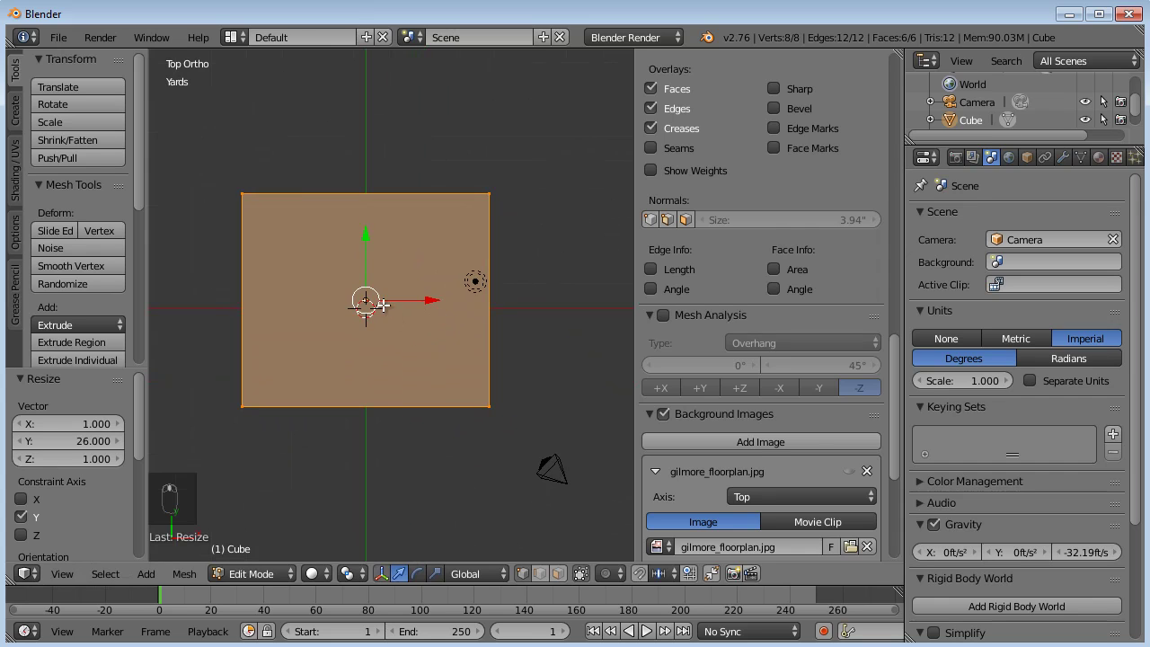
Return to Object Mode and look straight down on the slab with the floor plan background at 0.18 opacity
key("Tab")
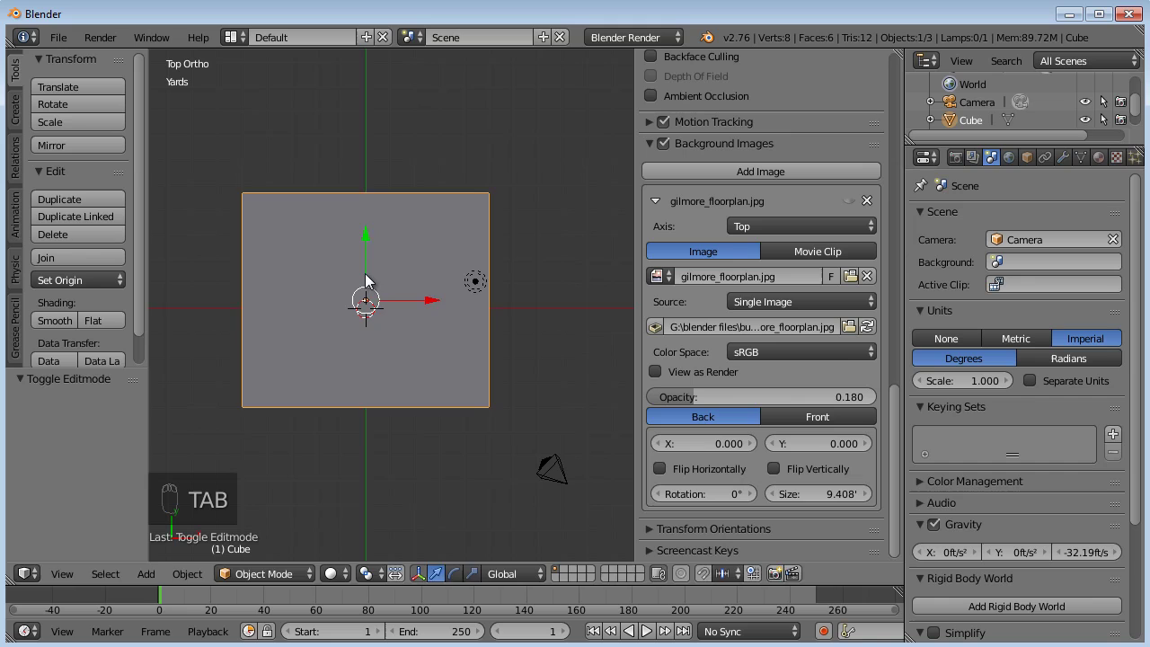
left_click_drag(374, 264, 394, 182)
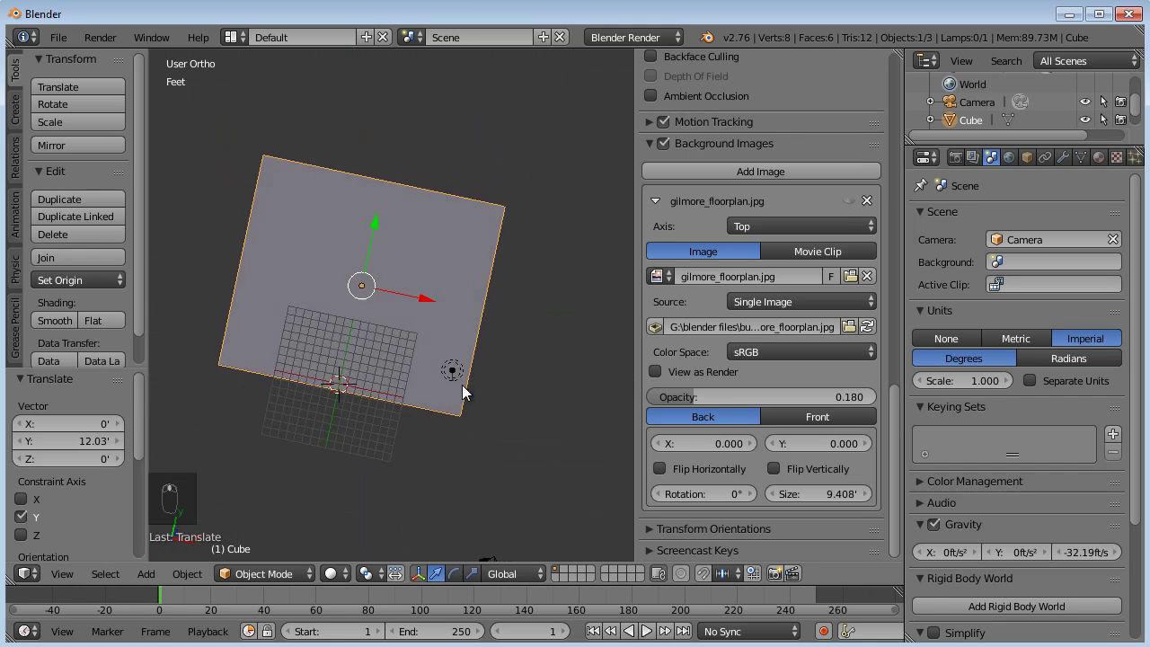
key("KP_7")
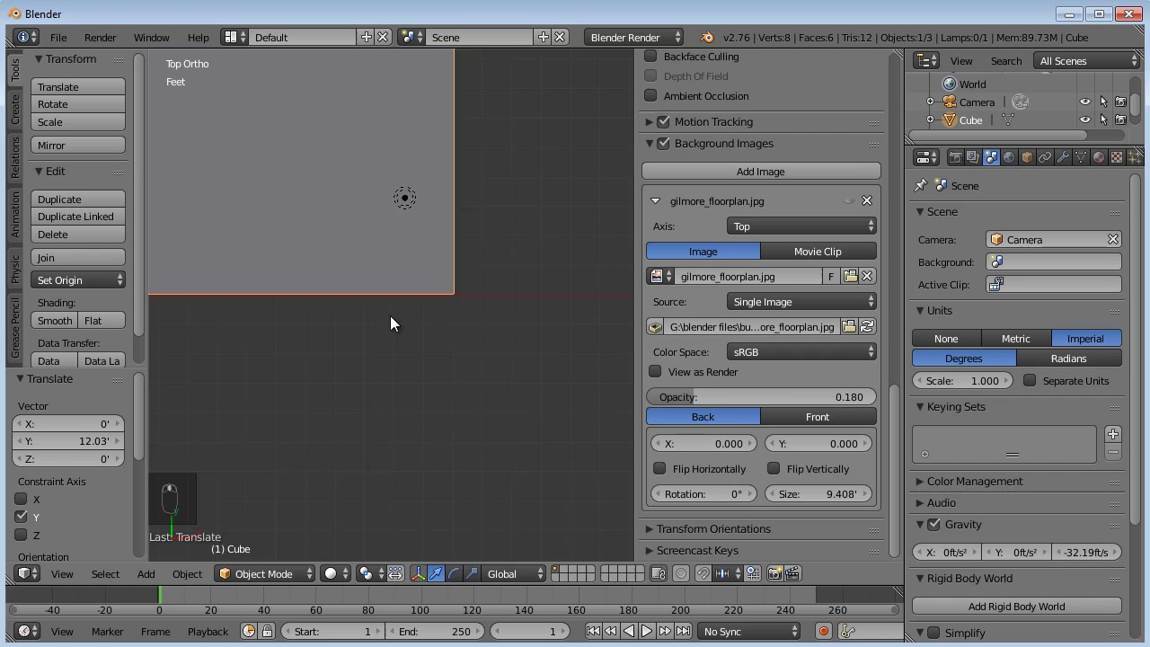
middle_click(469, 318)
key("KP_7")
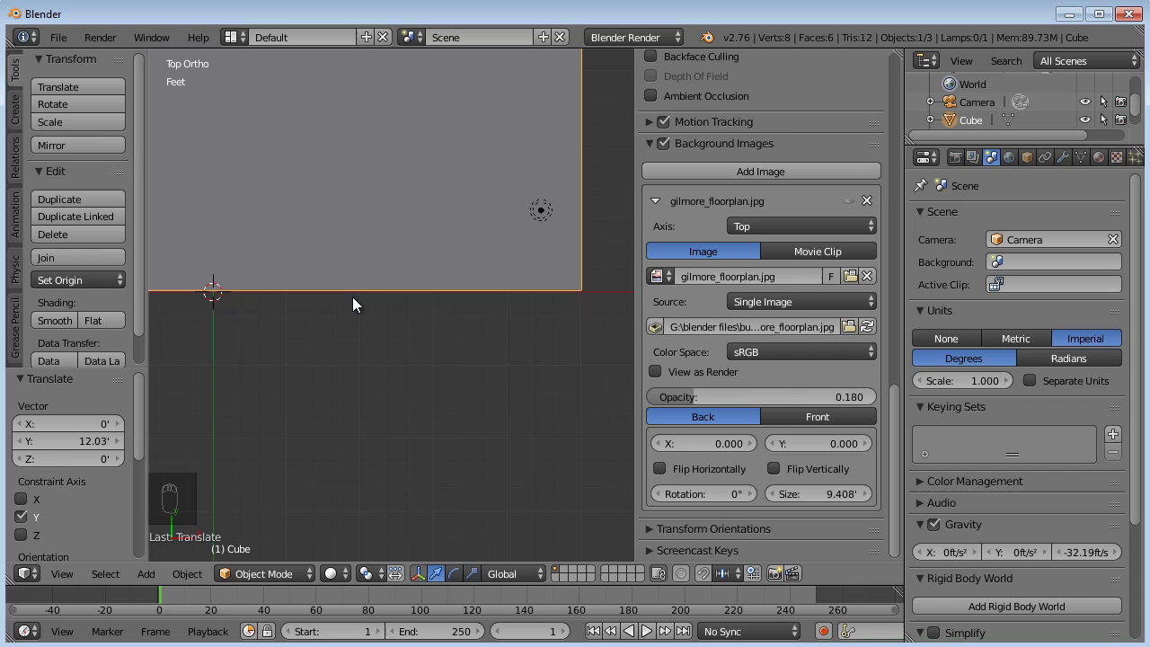
Move the slab 12 feet along the Y axis in top view
left_click_drag(293, 320, 357, 317)
left_click_drag(399, 311, 357, 329)
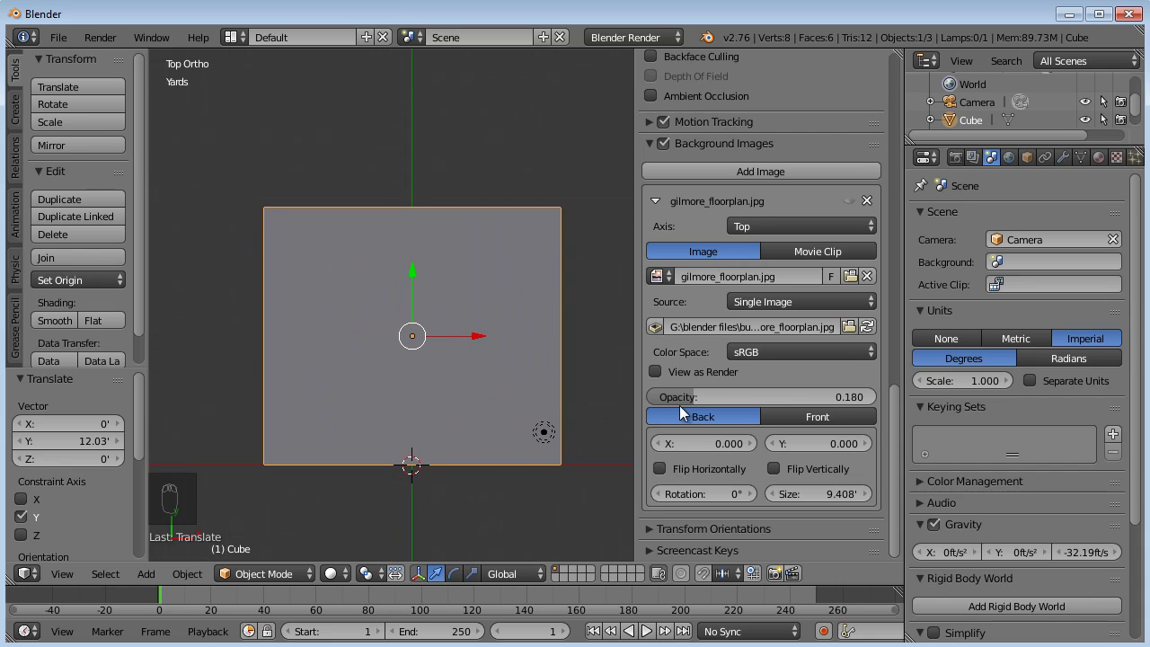
Switch to wireframe and enlarge the floor plan background, shifting it sideways and up
left_click_drag(854, 201, 425, 410)
key("z")
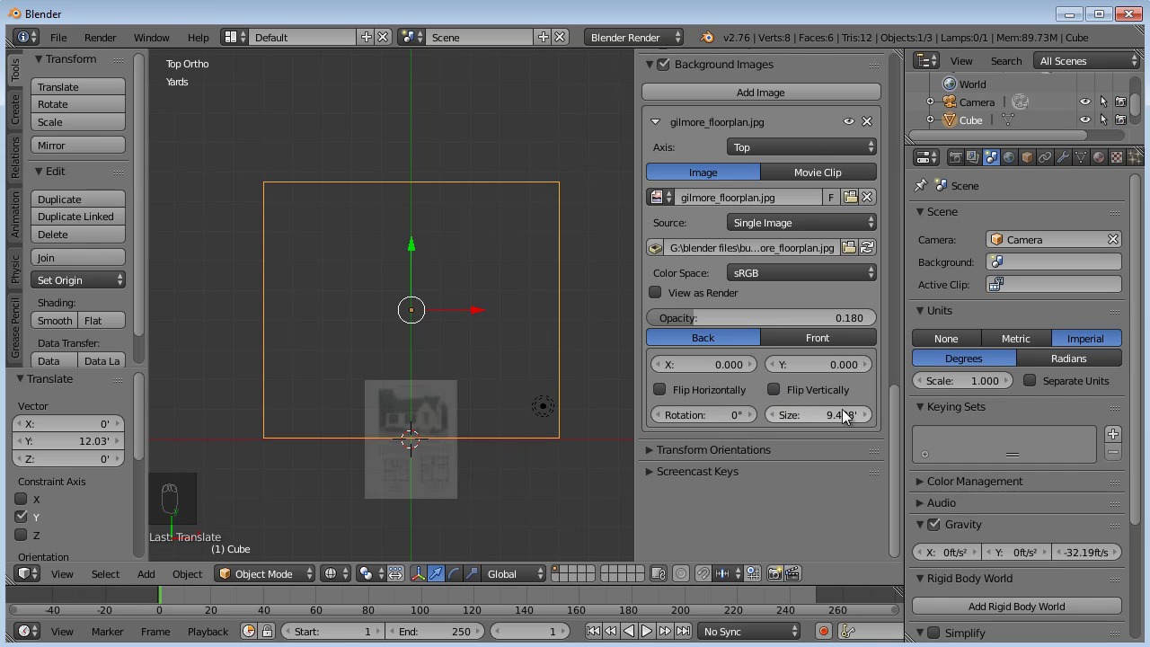
left_click_drag(810, 422, 809, 427)
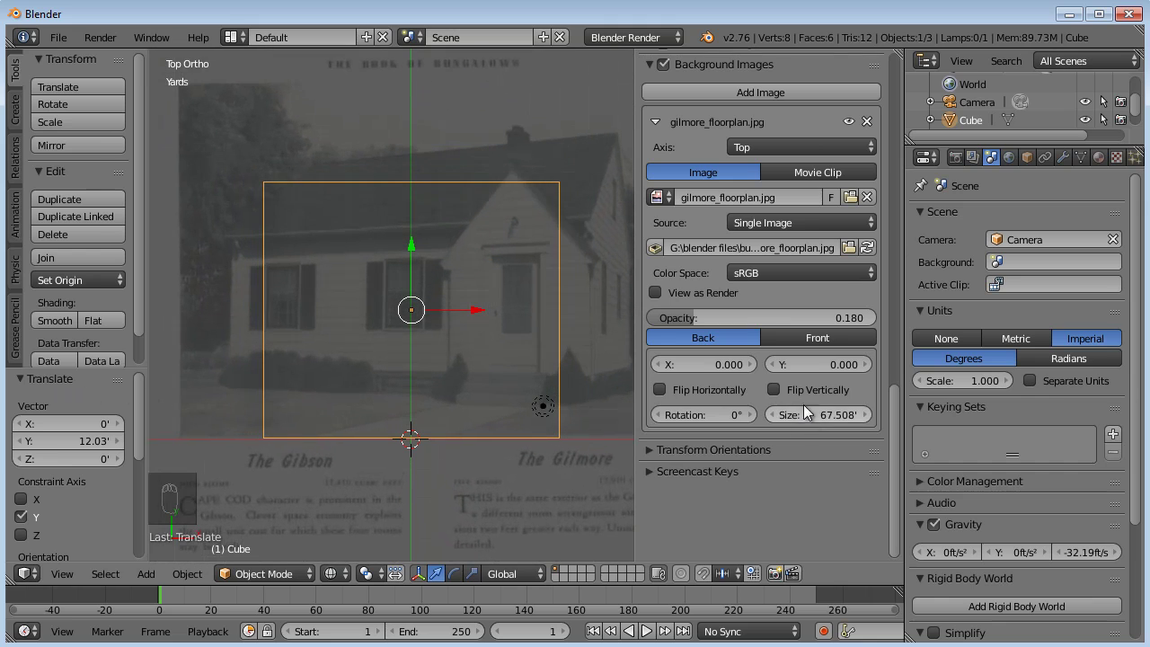
left_click_drag(675, 373, 721, 370)
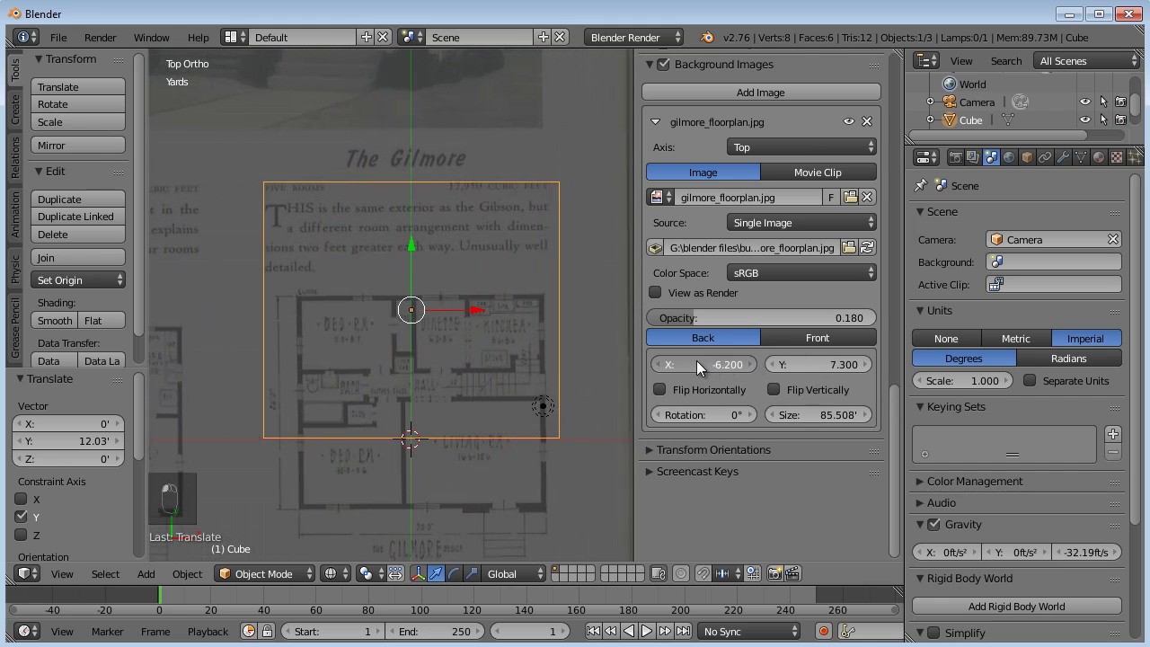
left_click_drag(848, 420, 707, 370)
Bring the background to Size 101.408, X -7.6, Y 10.7 and Rotation 0.3° so it covers the box
left_click_drag(831, 419, 716, 374)
left_click_drag(715, 374, 865, 365)
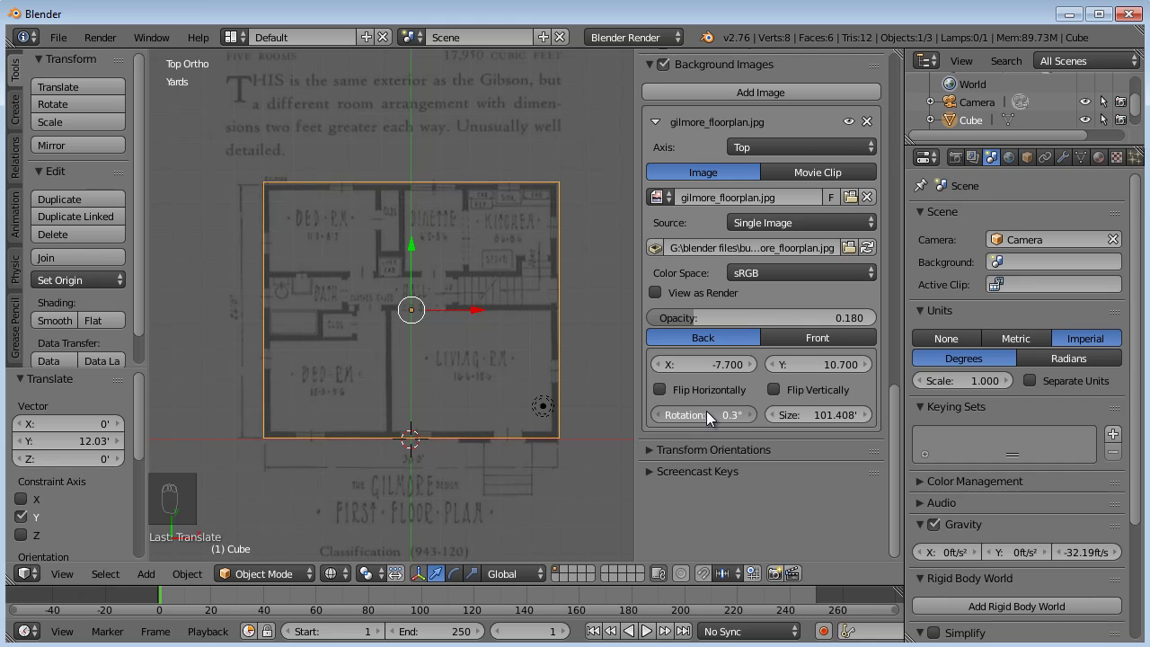
left_click(714, 362)
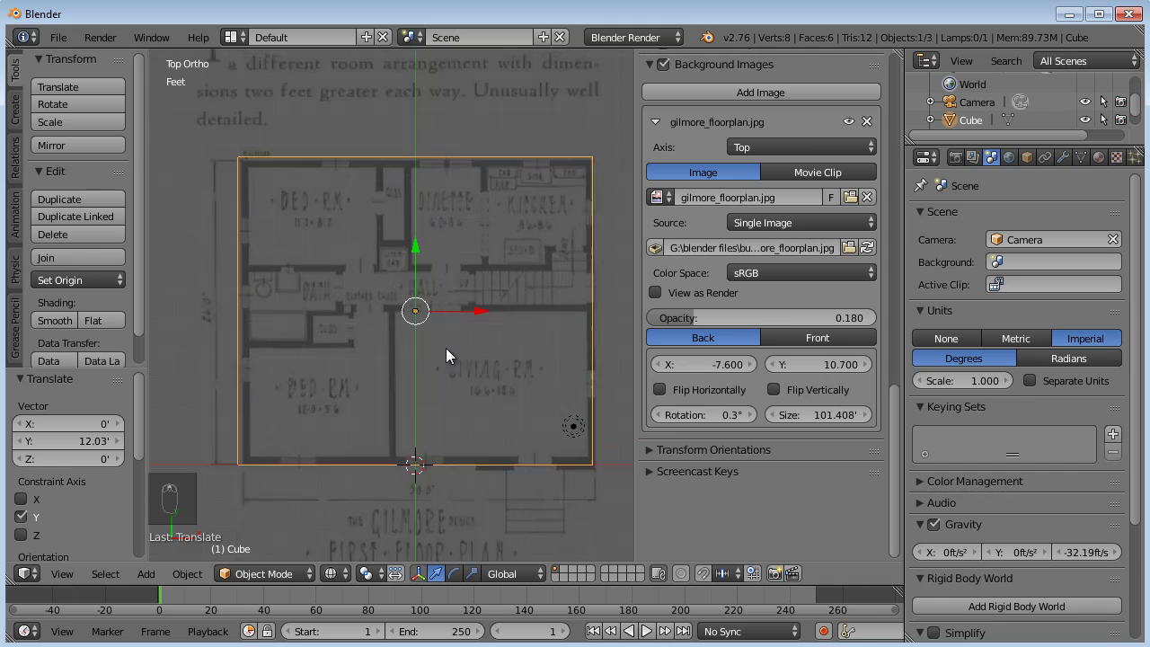
left_click_drag(456, 345, 912, 434)
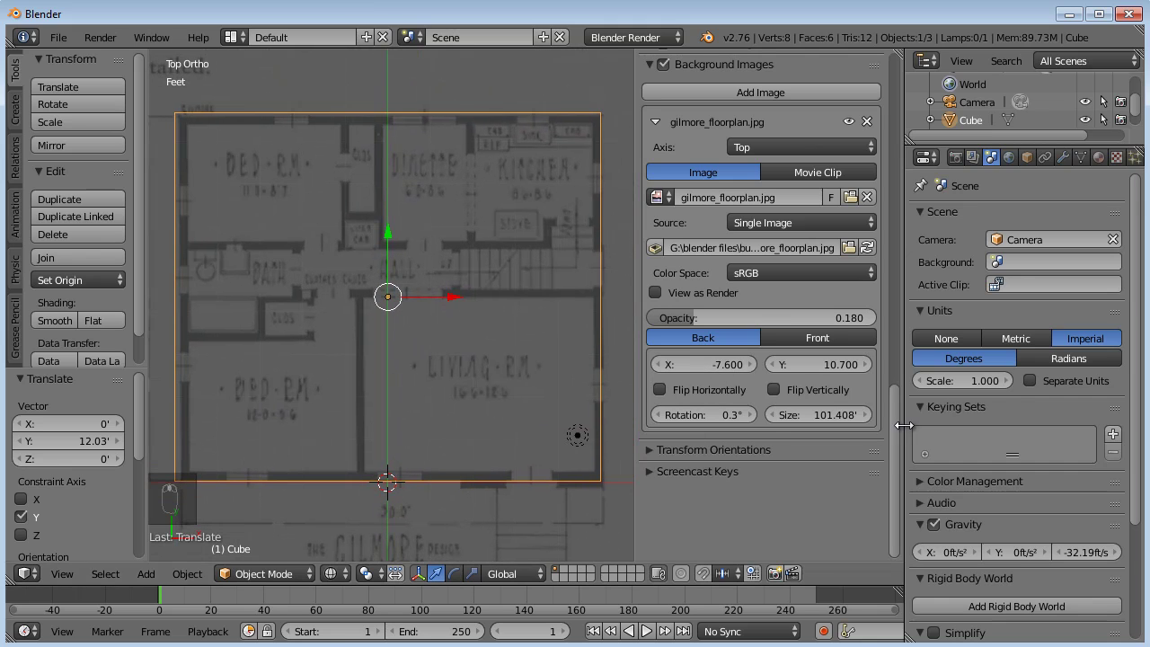
Maximize the 3D view and zoom in on the plan walls along the box outline
key("ctrl+Up")
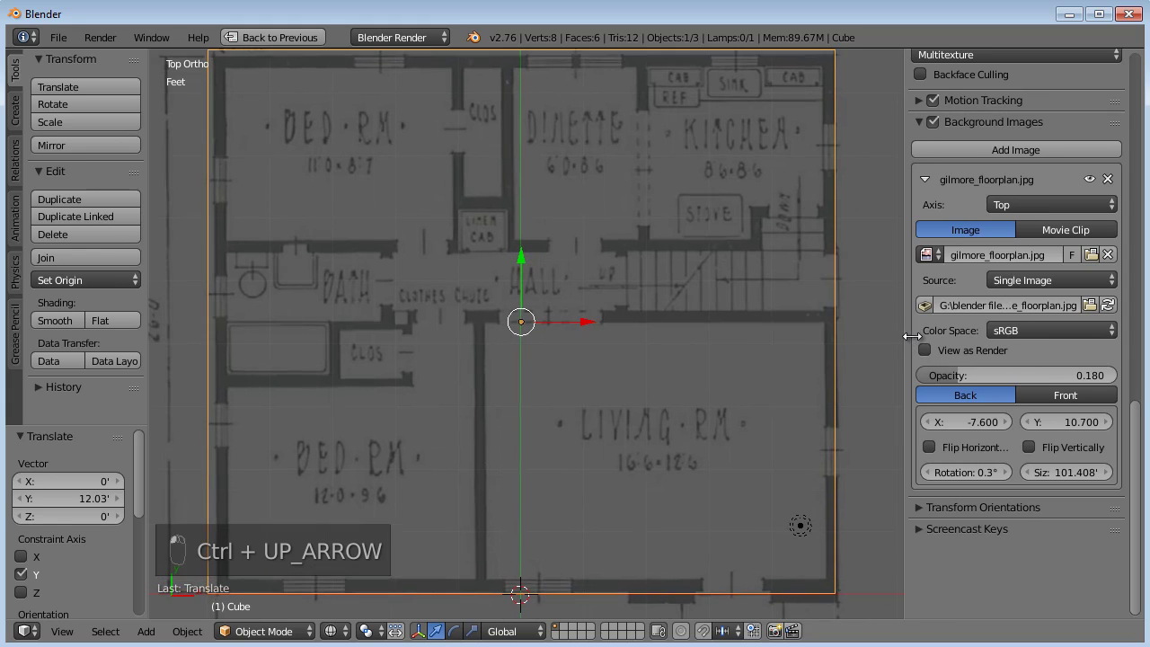
left_click_drag(675, 389, 685, 355)
left_click_drag(685, 355, 713, 321)
middle_click(706, 324)
left_click_drag(713, 322, 678, 362)
left_click_drag(678, 362, 720, 371)
left_click_drag(998, 422, 980, 421)
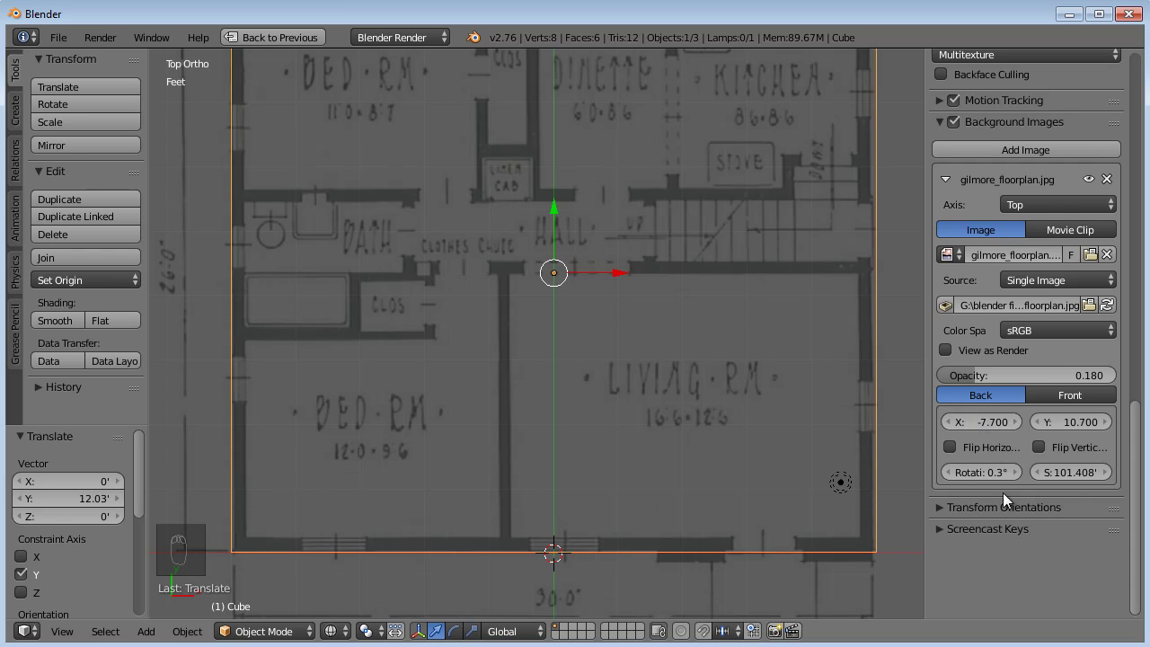
Enlarge the background to 102.248 ft, nudge its offset and set Rotation to 0.6°
left_click_drag(1075, 475, 17, 458)
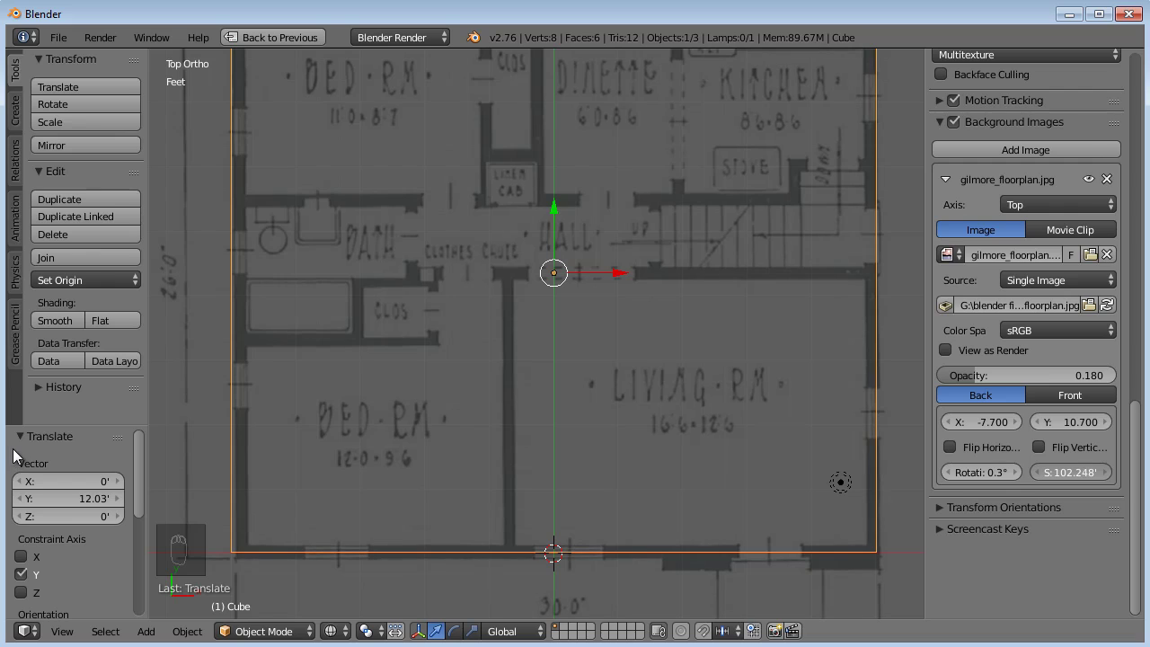
left_click_drag(996, 422, 1083, 427)
left_click_drag(1074, 426, 685, 234)
left_click_drag(684, 235, 753, 339)
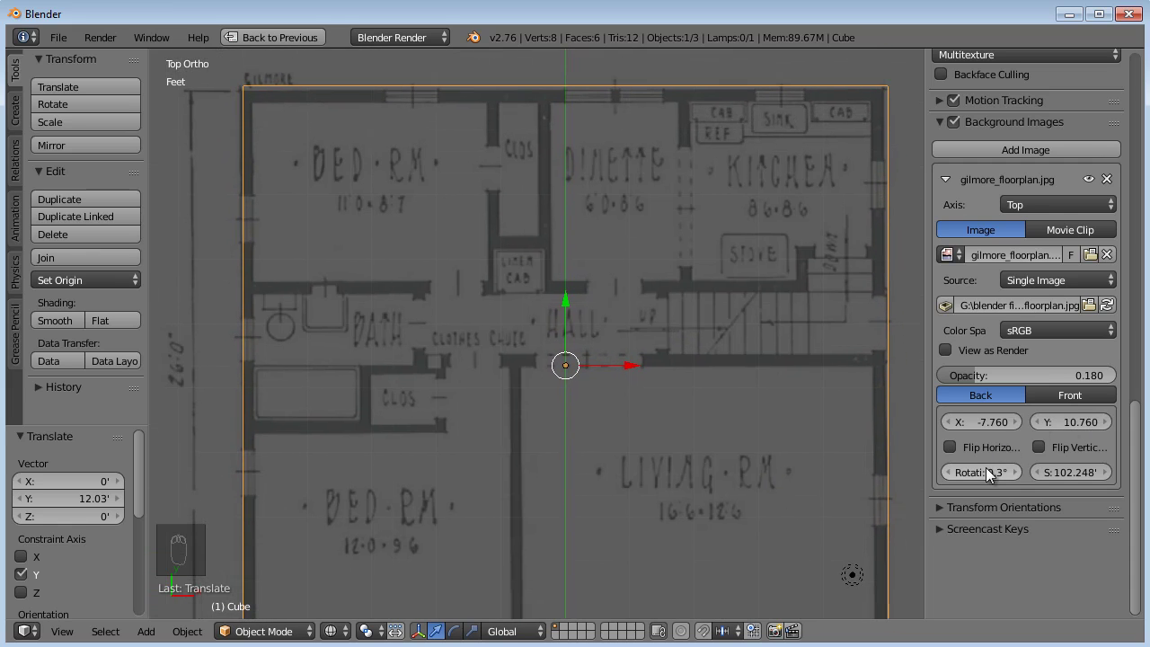
left_click_drag(992, 470, 981, 470)
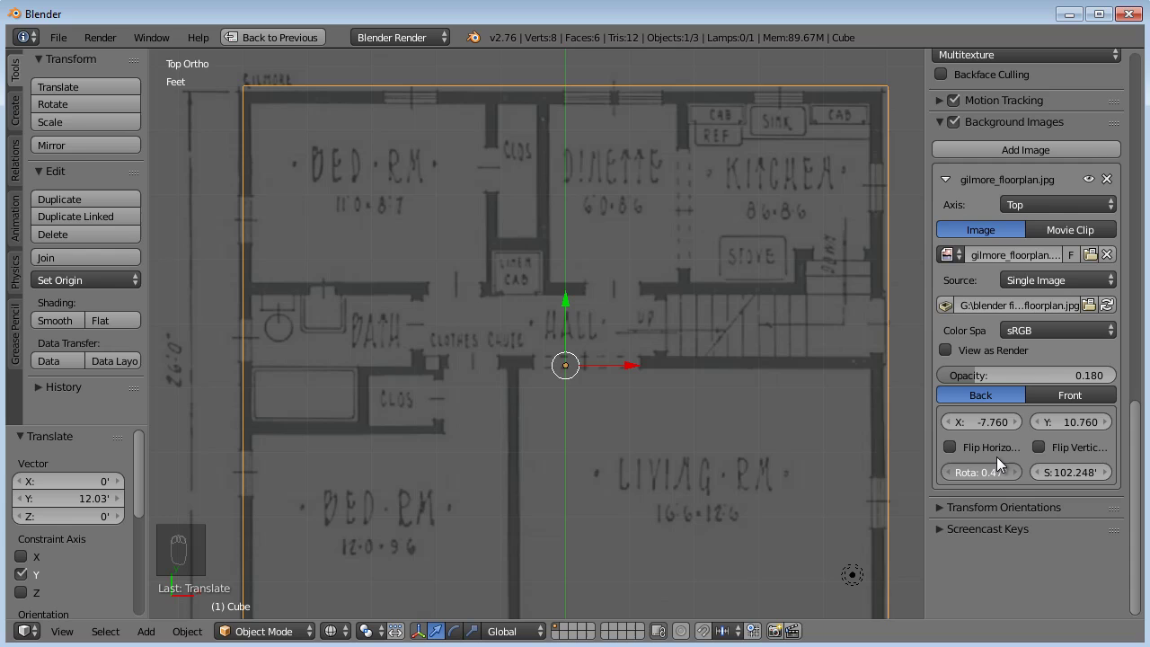
left_click_drag(749, 411, 995, 482)
left_click(995, 482)
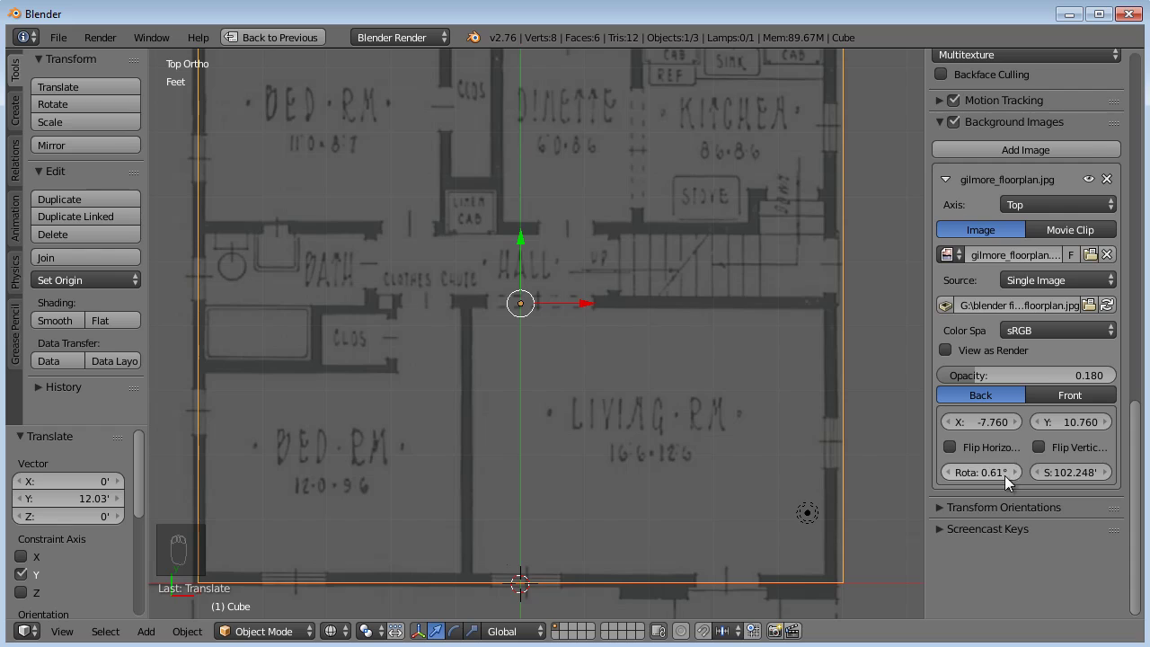
left_click_drag(993, 473, 993, 478)
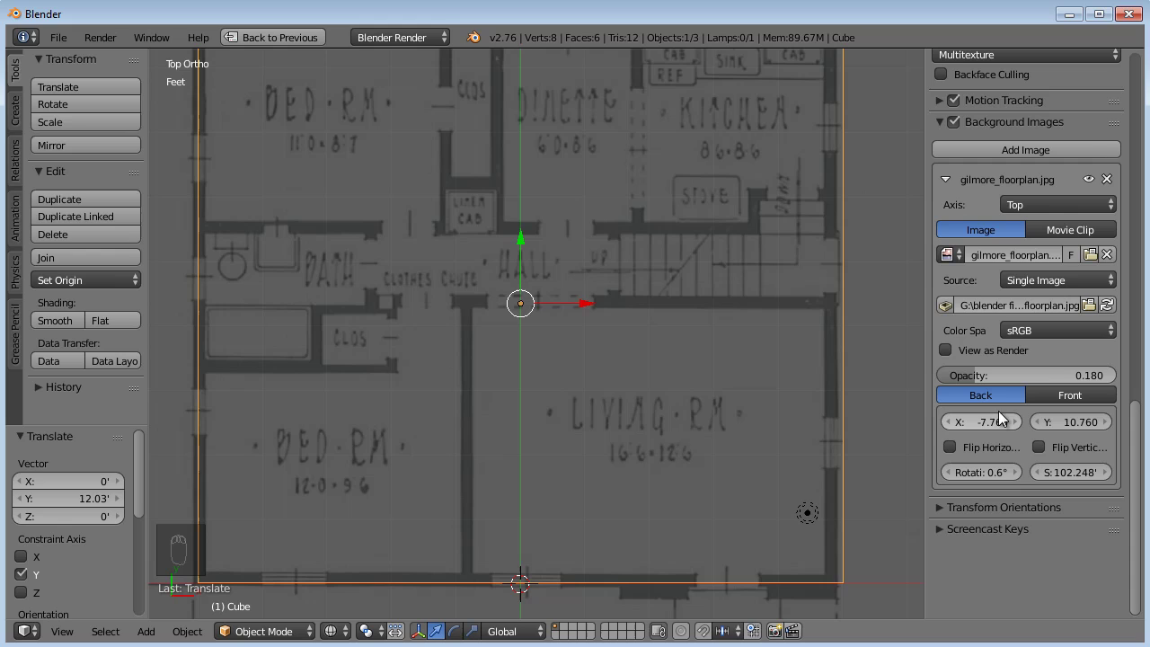
Set the offsets to X -7.69 and Y 10.82 and pan to check the wall alignment
left_click_drag(980, 425, 485, 347)
left_click_drag(485, 347, 1077, 424)
left_click(1077, 424)
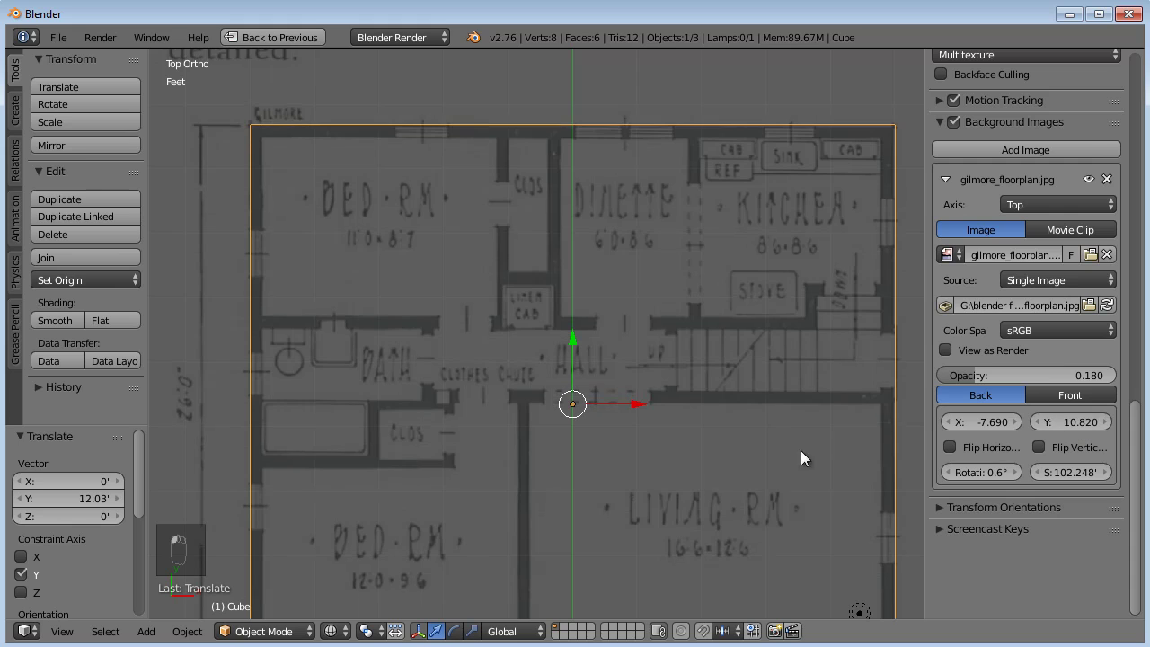
left_click_drag(772, 426, 781, 326)
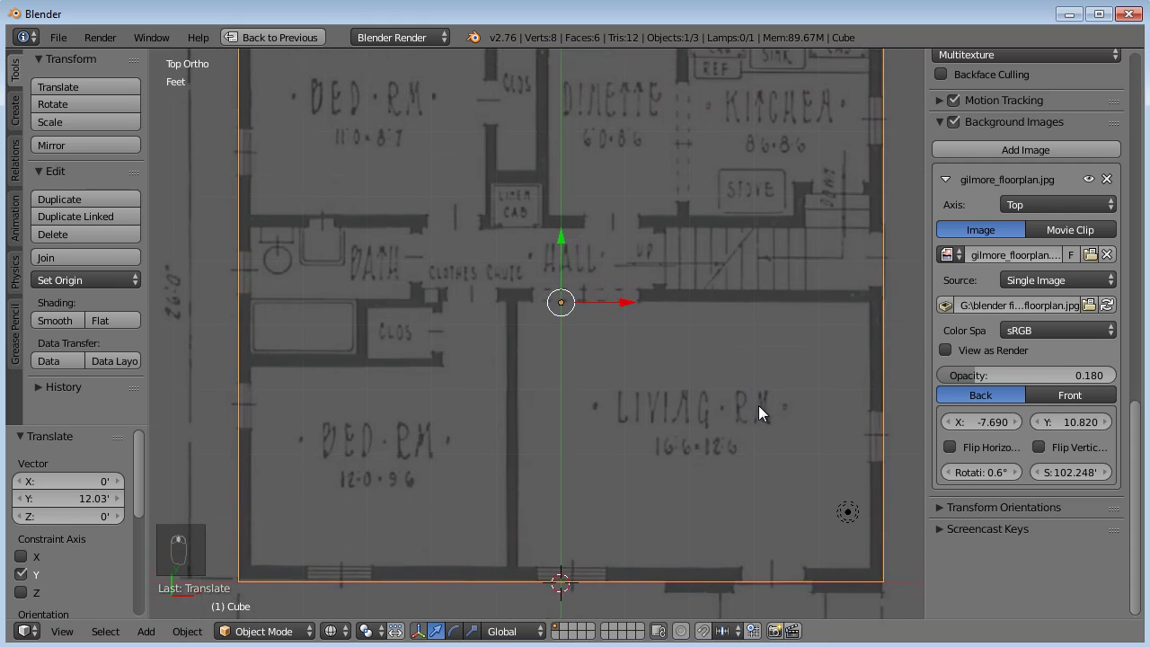
middle_click(755, 377)
left_click_drag(785, 421, 684, 372)
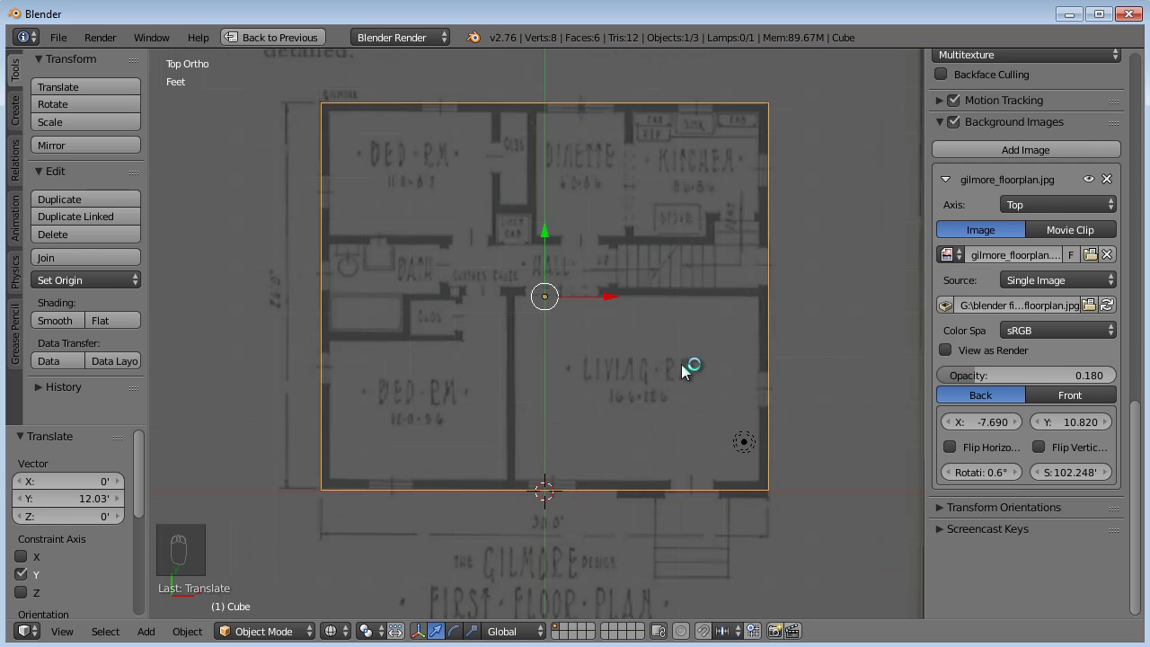
left_click_drag(711, 268, 727, 326)
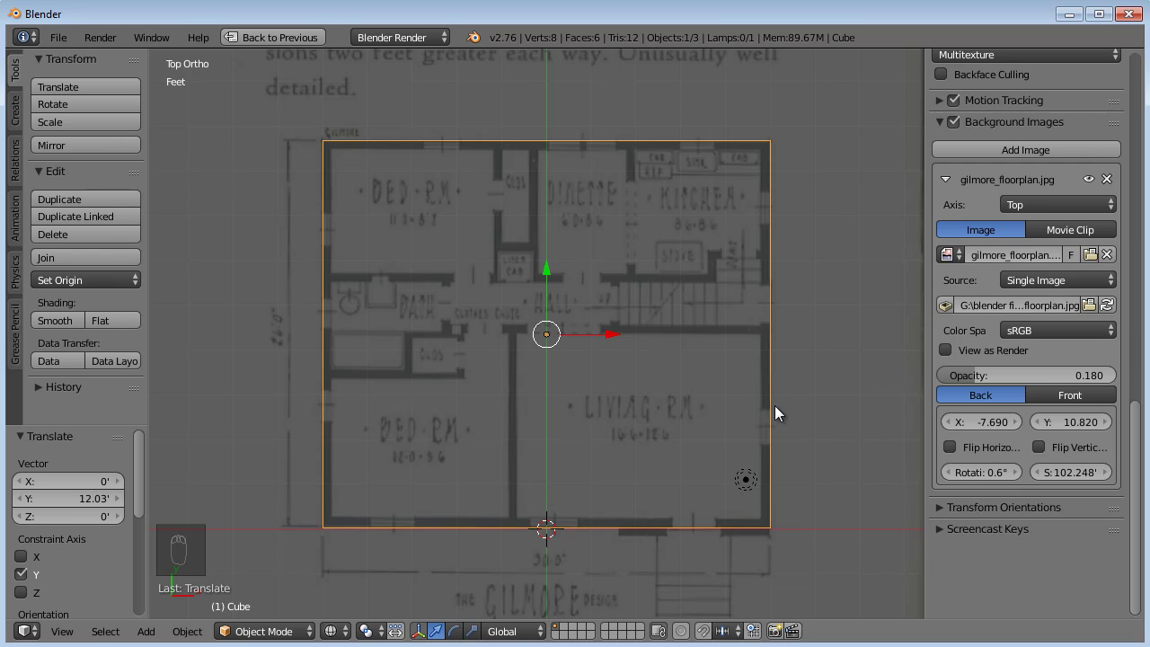
left_click_drag(722, 439, 665, 270)
left_click_drag(652, 312, 602, 365)
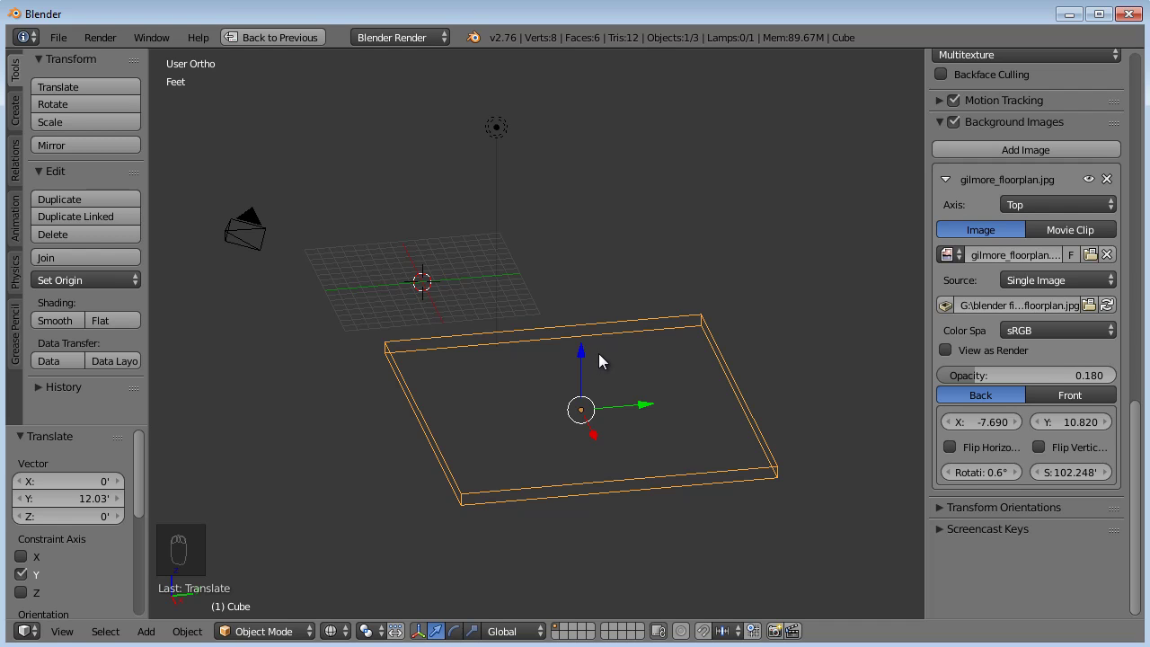
left_click_drag(602, 395, 683, 395)
key("KP_7")
left_click_drag(621, 314, 634, 362)
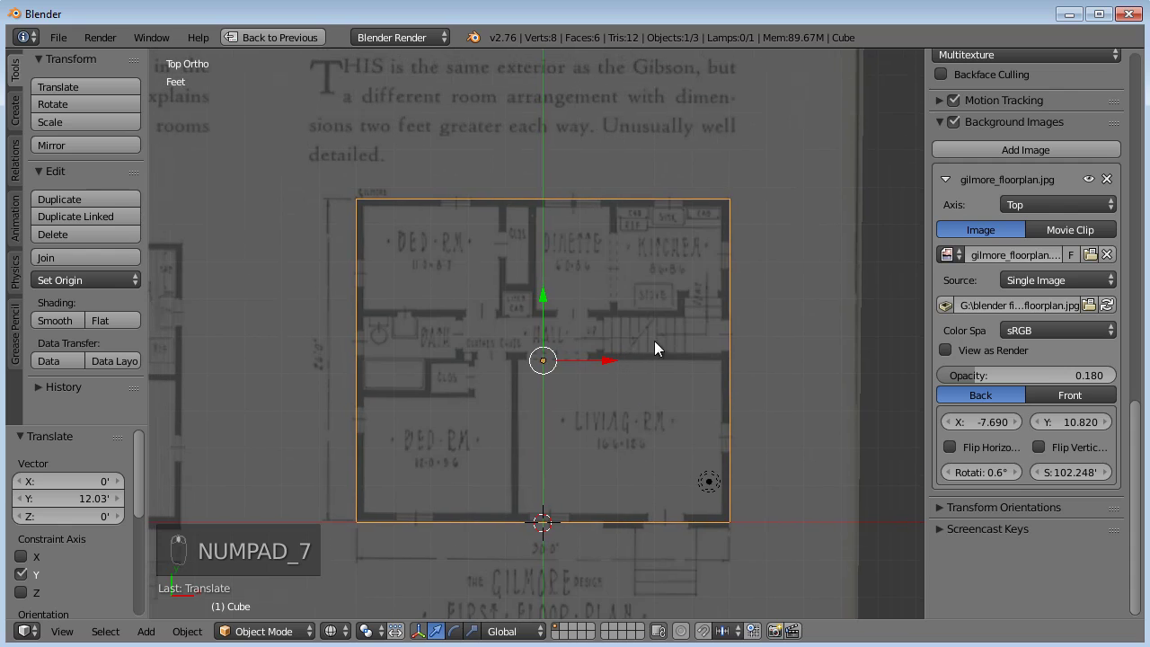
left_click_drag(734, 432, 741, 437)
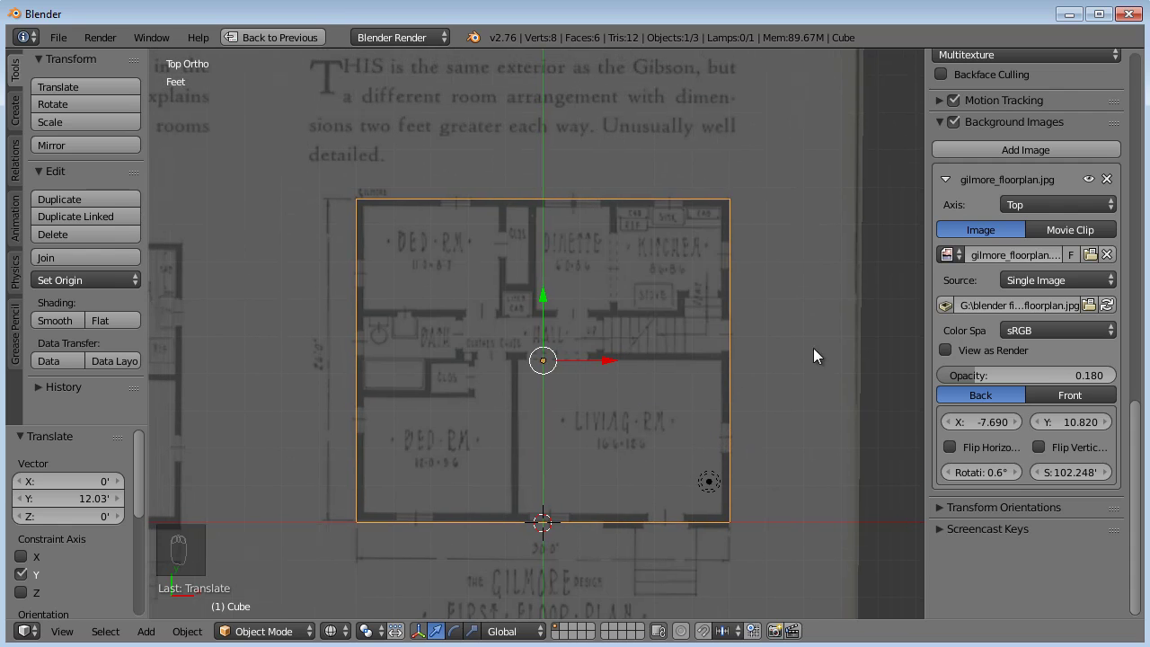
left_click_drag(779, 385, 623, 421)
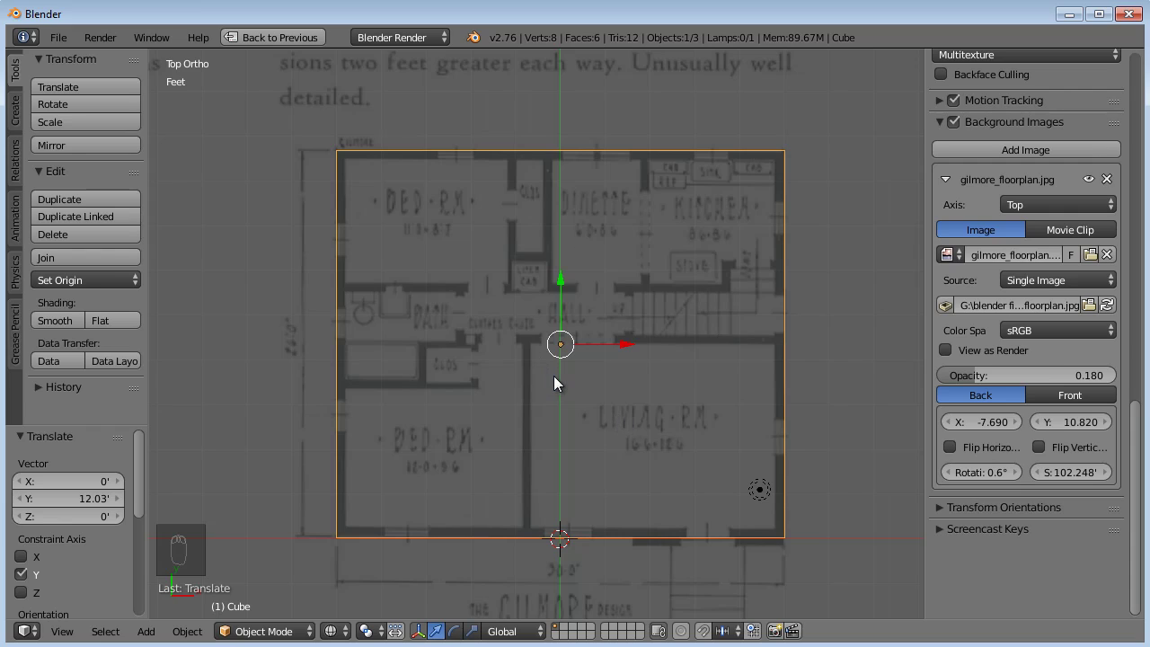